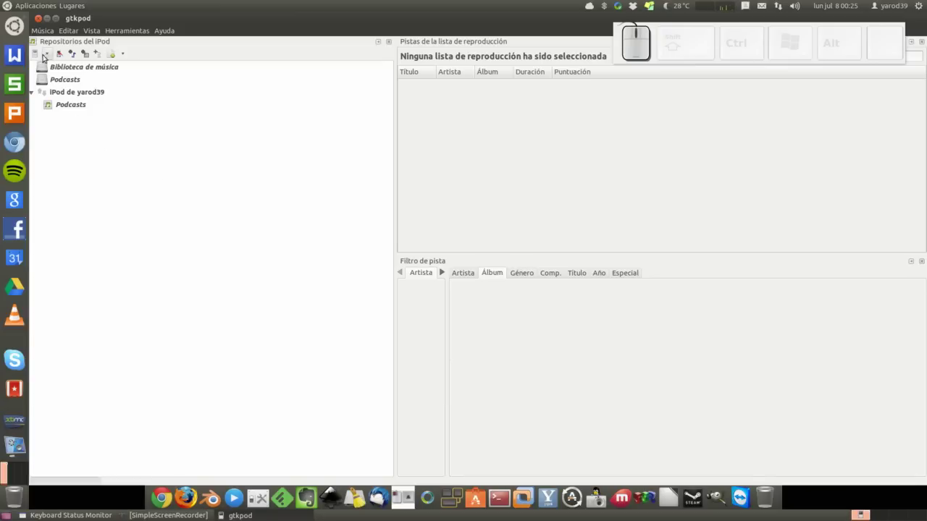
Load all iPods, dismiss the checksum and import-error warnings, and select 'iPod de yarod39'
{"action": "left_click", "coordinate": [40, 54]}
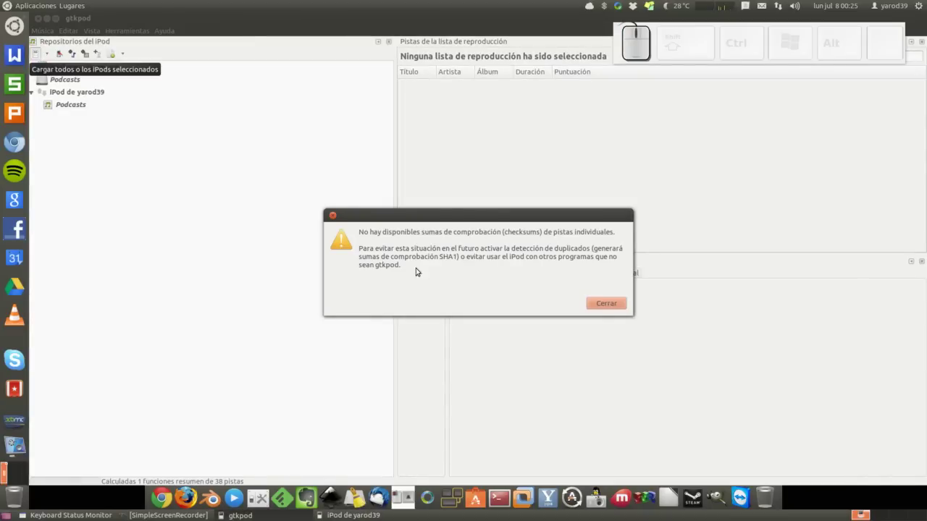
{"action": "left_click", "coordinate": [605, 304]}
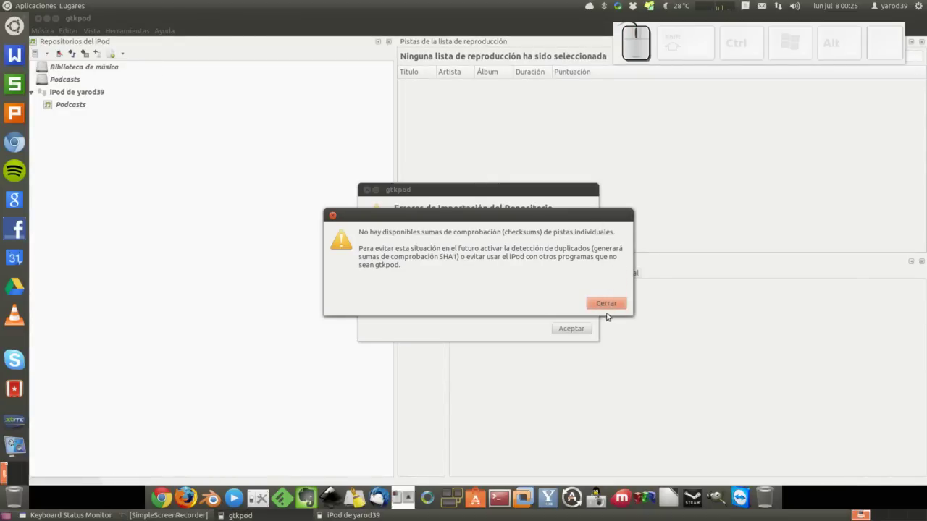
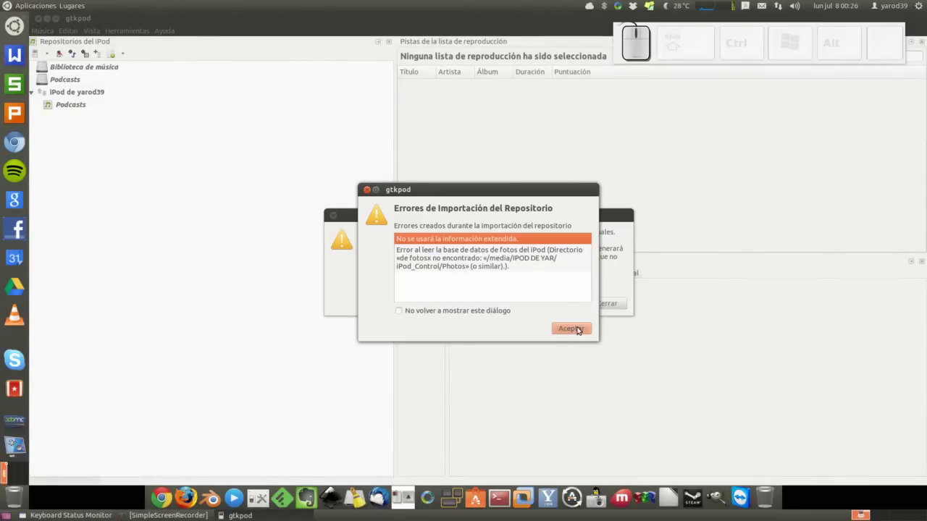
{"action": "left_click", "coordinate": [581, 328]}
{"action": "left_click", "coordinate": [614, 304]}
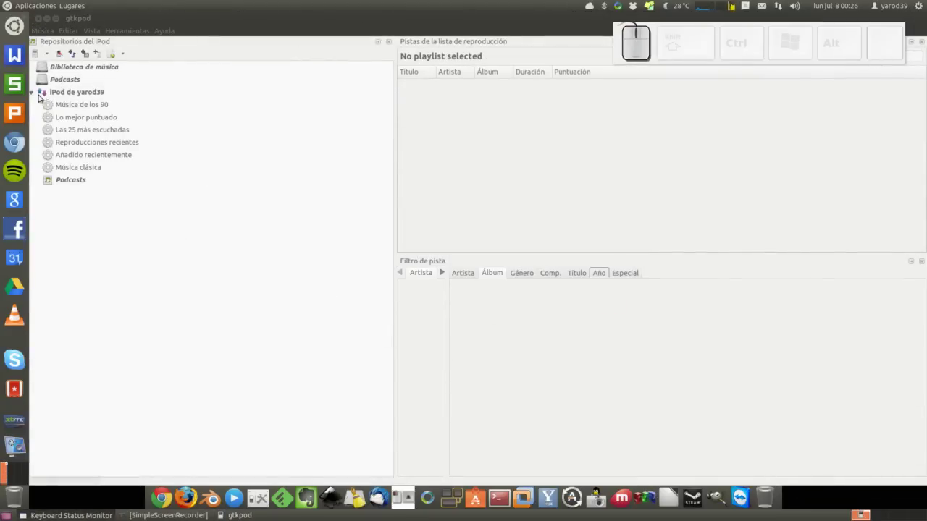
{"action": "left_click", "coordinate": [35, 95]}
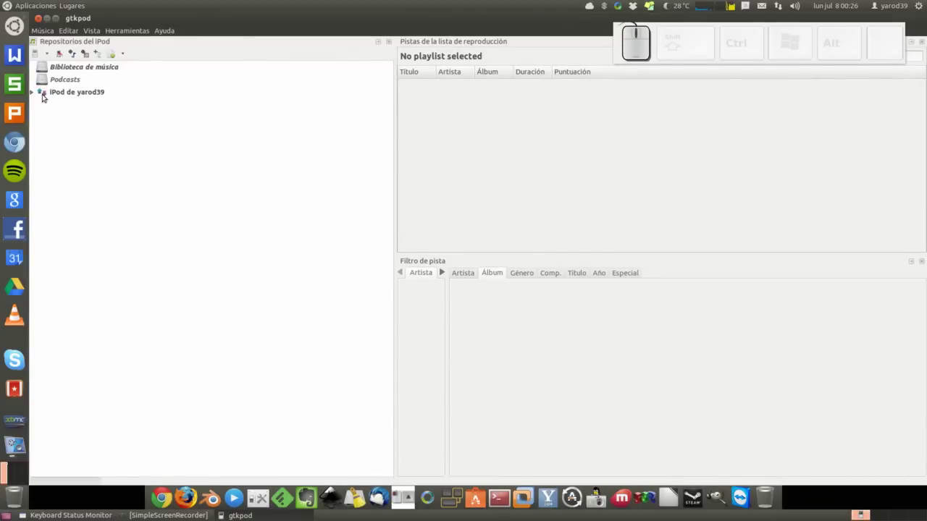
Wipe all tracks from 'iPod de yarod39', ticking 'No volver a mostrar' on the deletion warning
{"action": "left_click", "coordinate": [62, 95]}
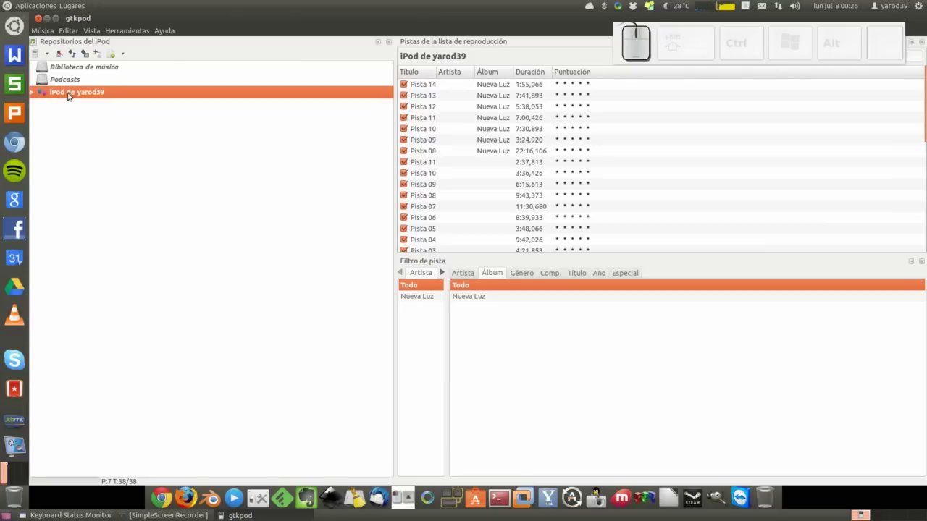
{"action": "right_click", "coordinate": [71, 93]}
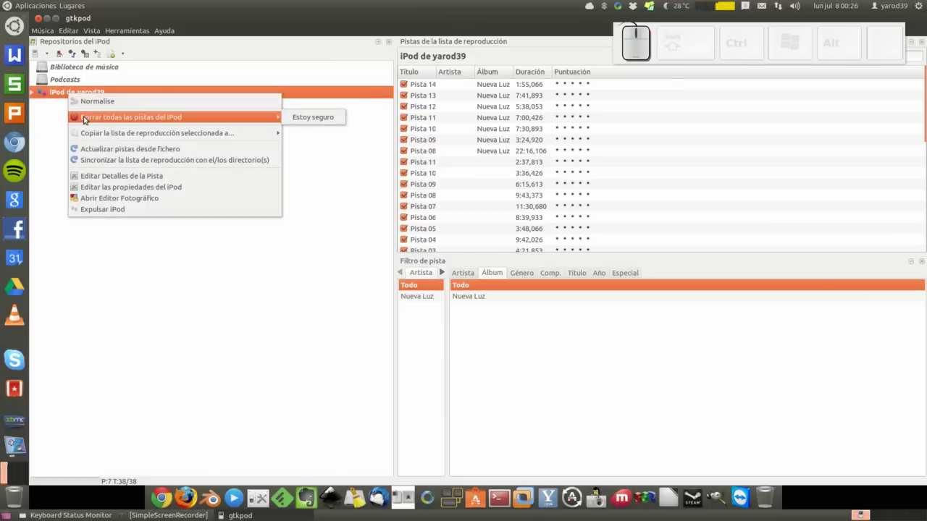
{"action": "left_click", "coordinate": [317, 119]}
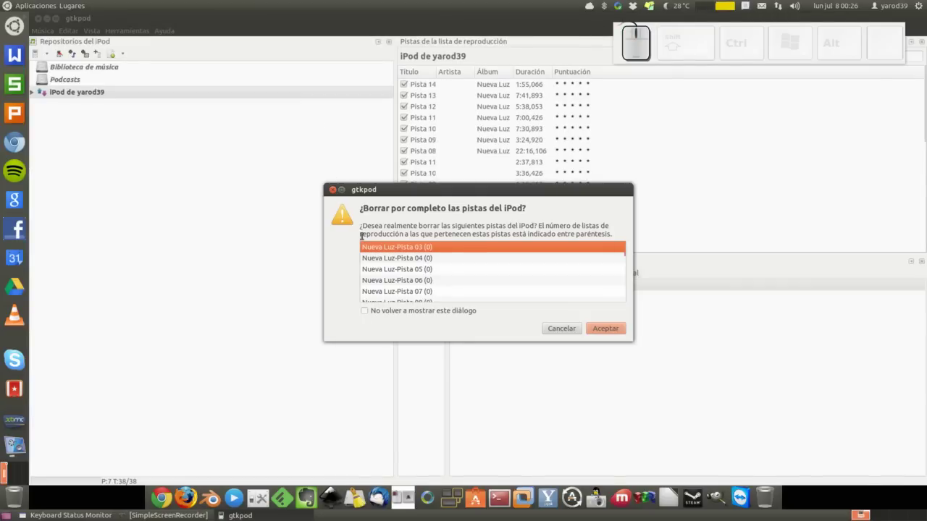
{"action": "left_click", "coordinate": [411, 309]}
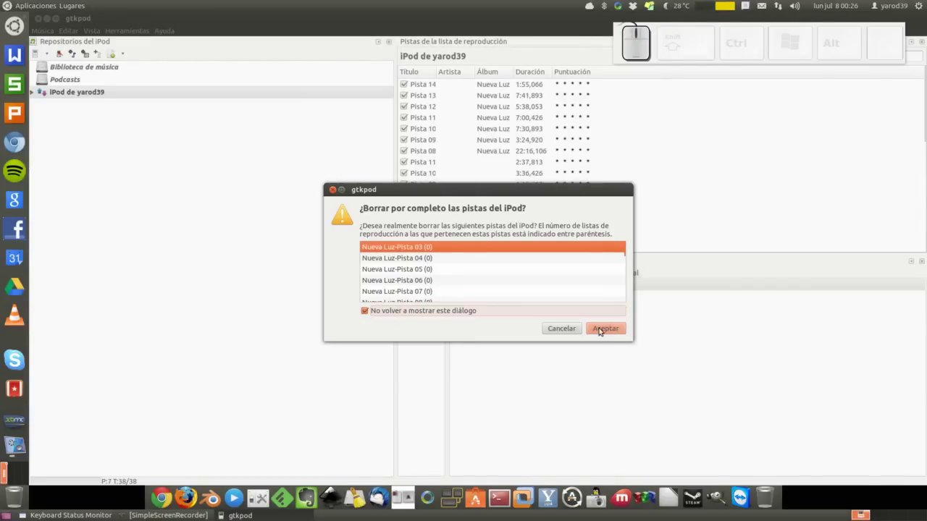
{"action": "left_click", "coordinate": [615, 331]}
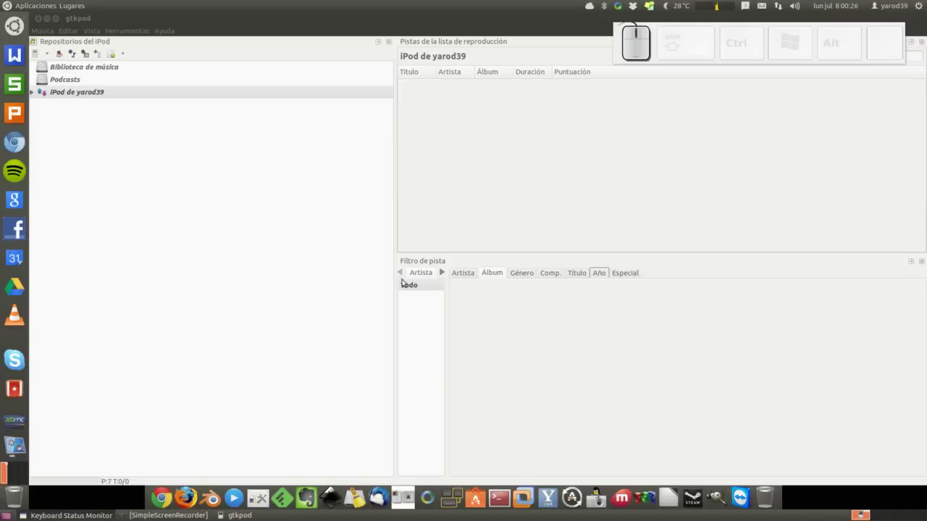
Move from Podcasts through the load options to the empty 'Biblioteca de música' repository
{"action": "left_click", "coordinate": [465, 276]}
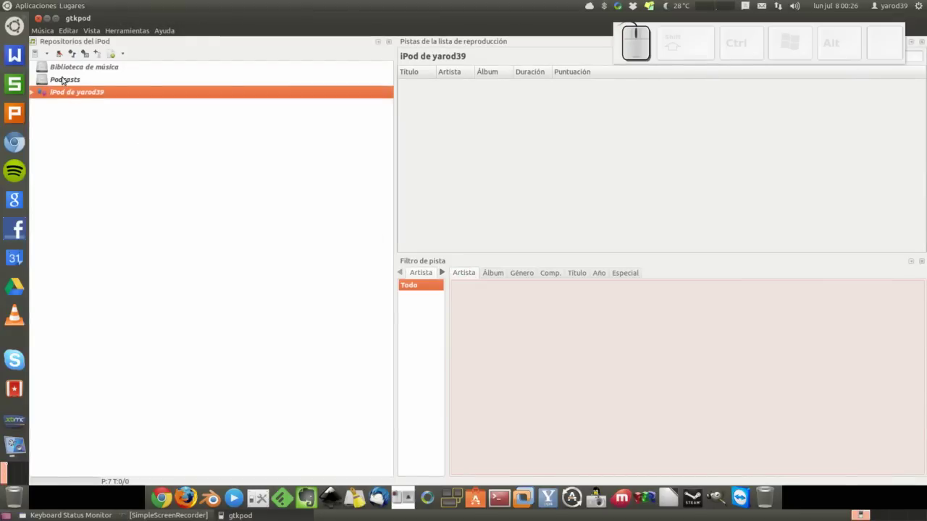
{"action": "left_click", "coordinate": [65, 78]}
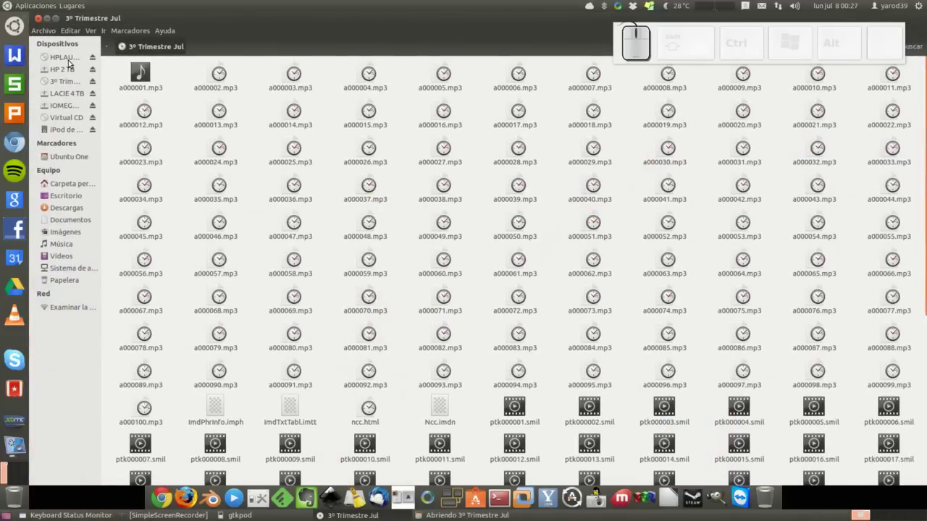
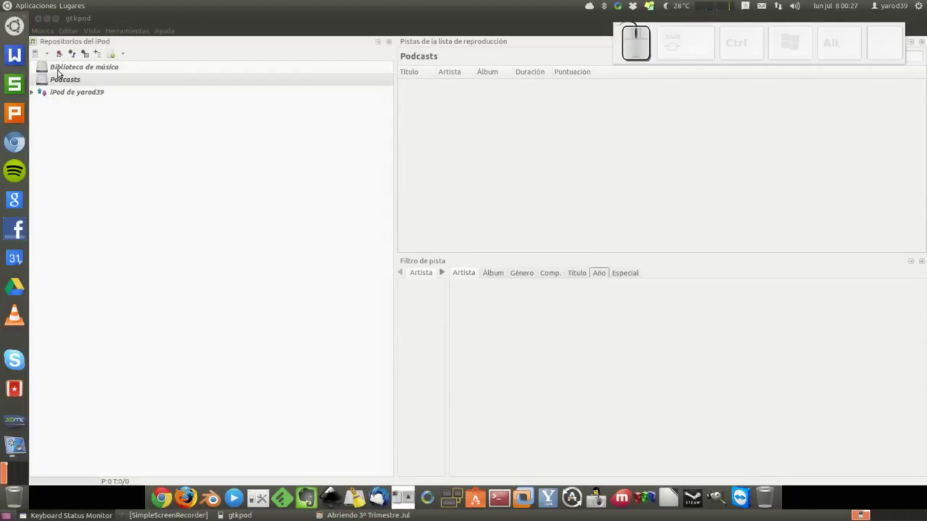
{"action": "left_click", "coordinate": [50, 54]}
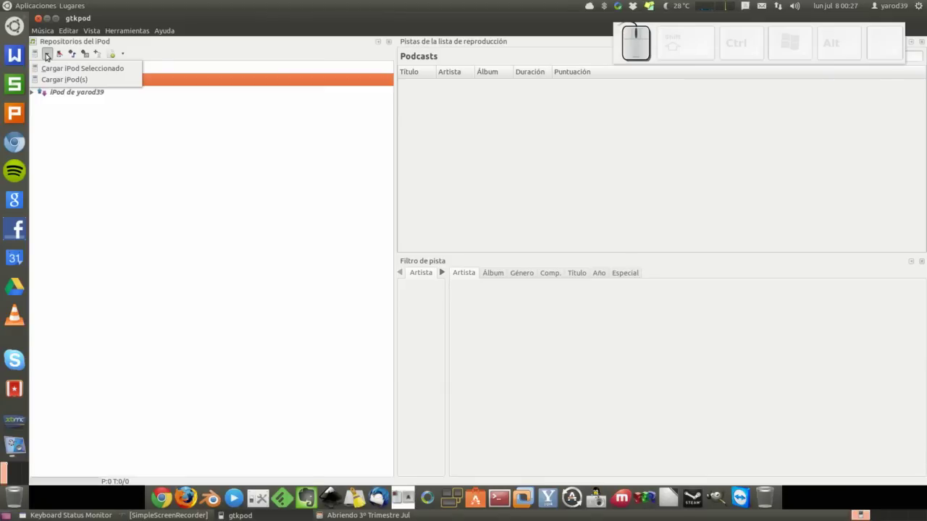
{"action": "left_click", "coordinate": [60, 124]}
{"action": "left_click", "coordinate": [62, 67]}
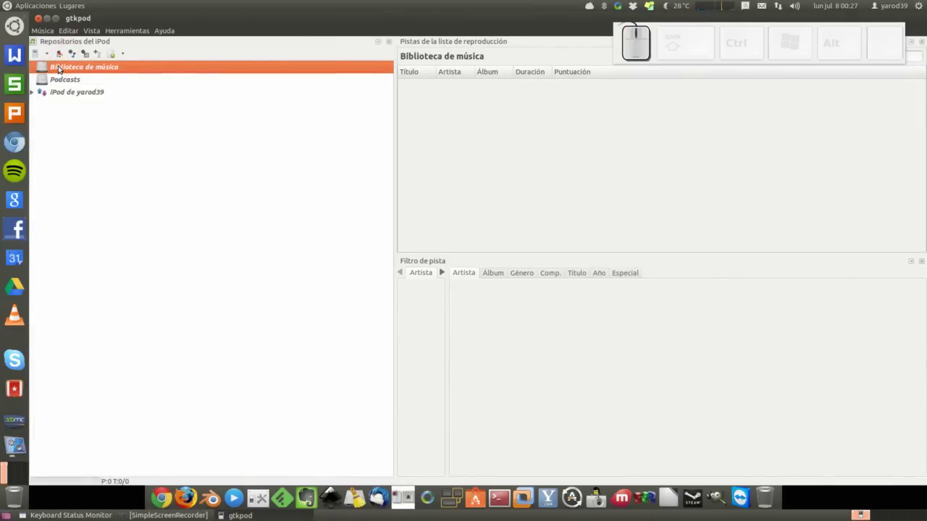
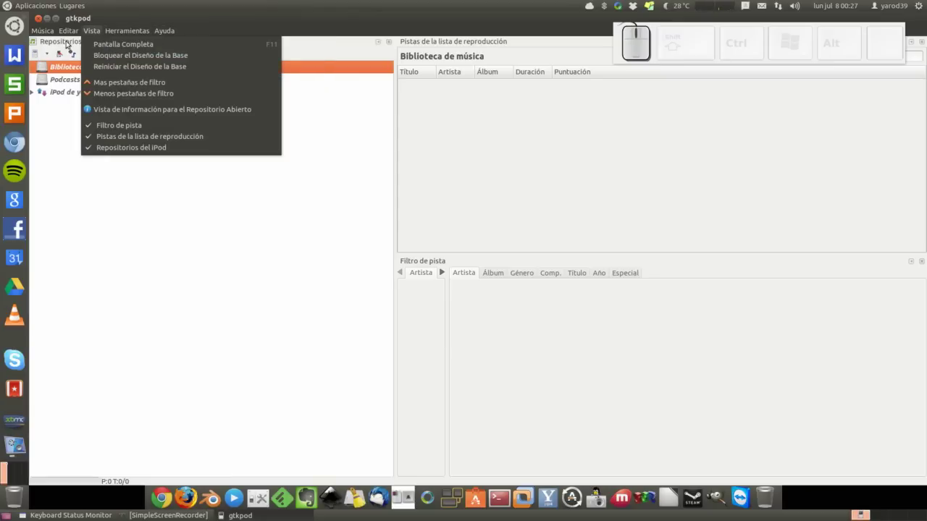
Start adding files to the music library and browse the '3º Trimestre Jul' disc to the end of its list
{"action": "left_click", "coordinate": [70, 123]}
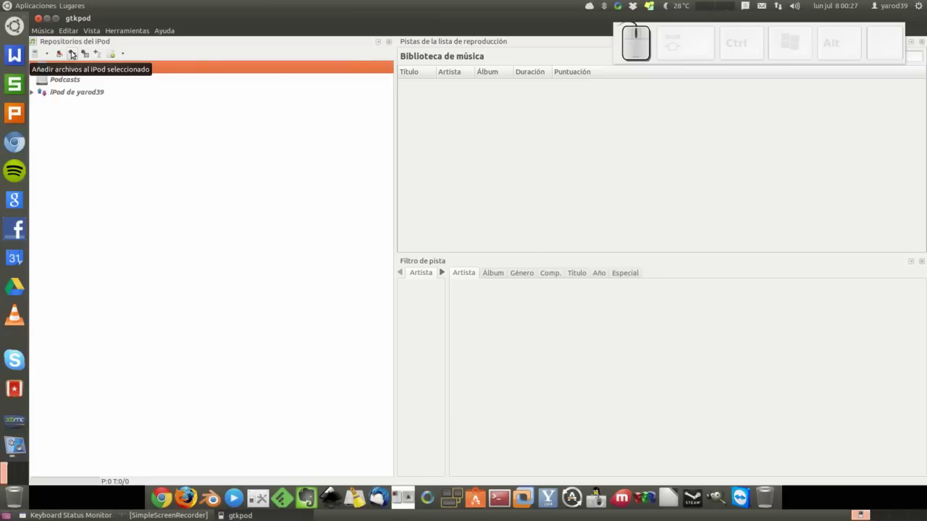
{"action": "left_click", "coordinate": [75, 52]}
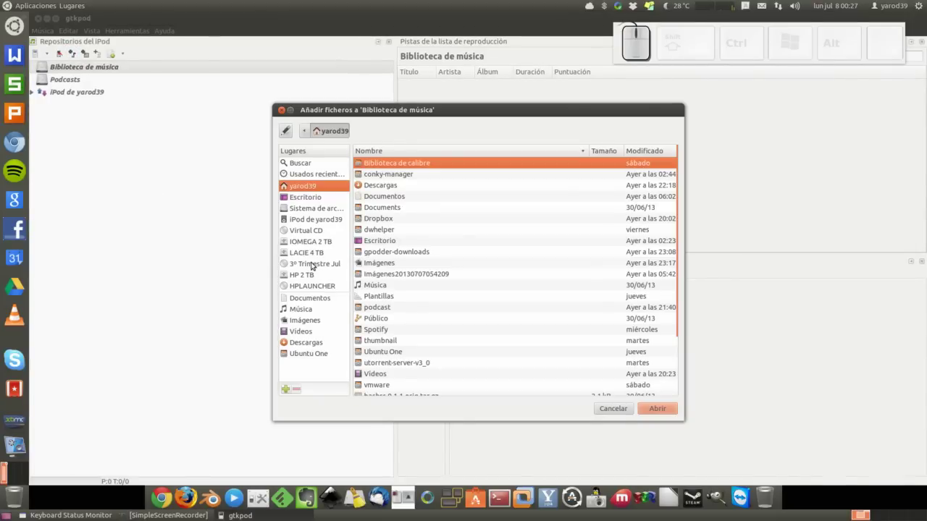
{"action": "left_click", "coordinate": [314, 263]}
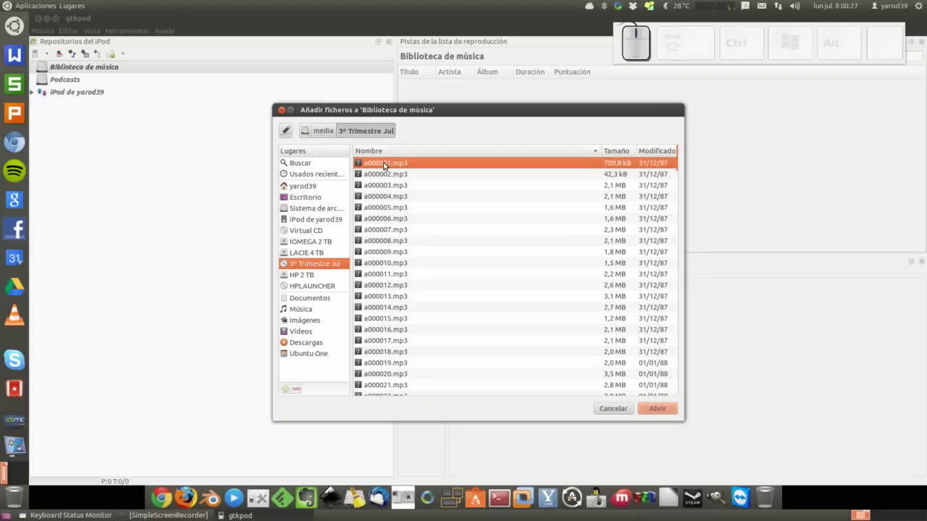
{"action": "scroll", "scroll_direction": "down", "scroll_amount": 3}
{"action": "scroll", "scroll_direction": "down", "scroll_amount": 3}
{"action": "scroll", "scroll_direction": "down", "scroll_amount": 3}
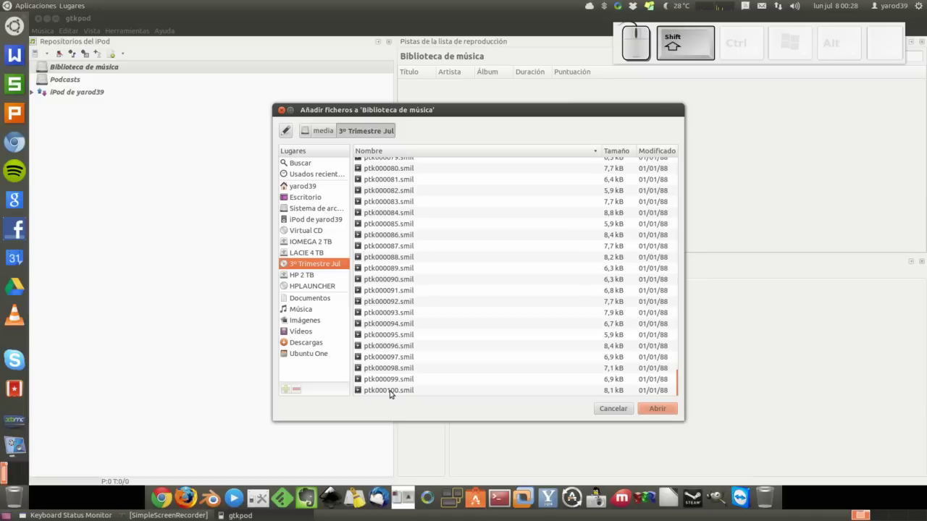
Select every file on the disc and import its 100 mp3 tracks into the music library
{"action": "left_click", "coordinate": [394, 392]}
{"action": "left_click", "coordinate": [393, 392]}
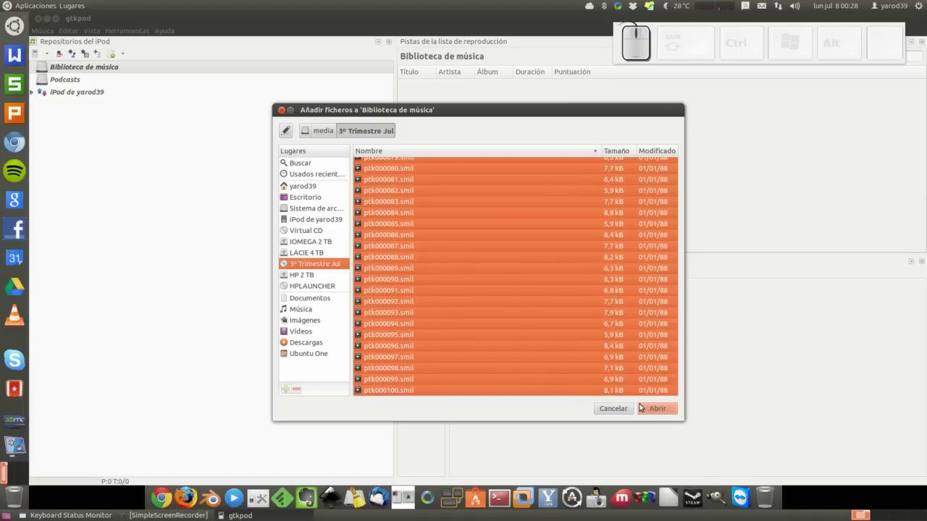
{"action": "left_click", "coordinate": [665, 411]}
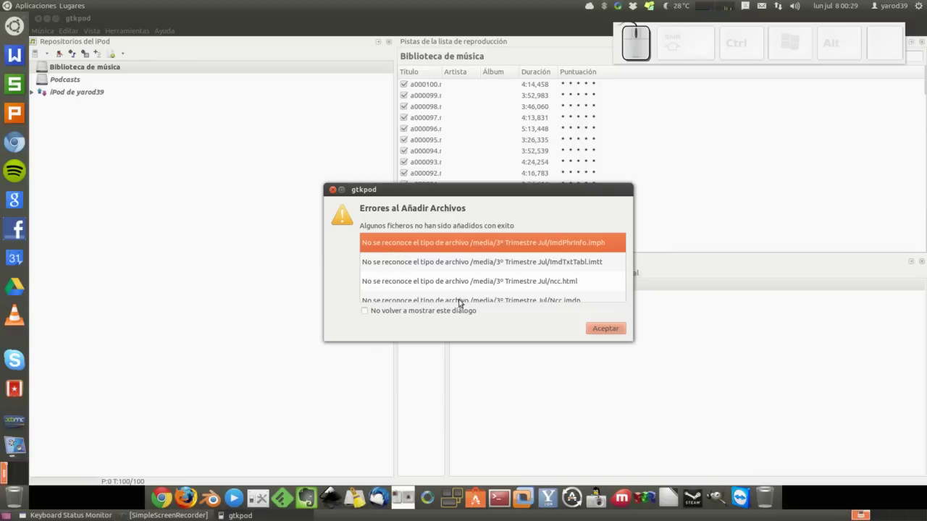
Dismiss the failed-files list, cancel adding to the iPod and return to the library's 100 tracks
{"action": "left_click", "coordinate": [597, 331]}
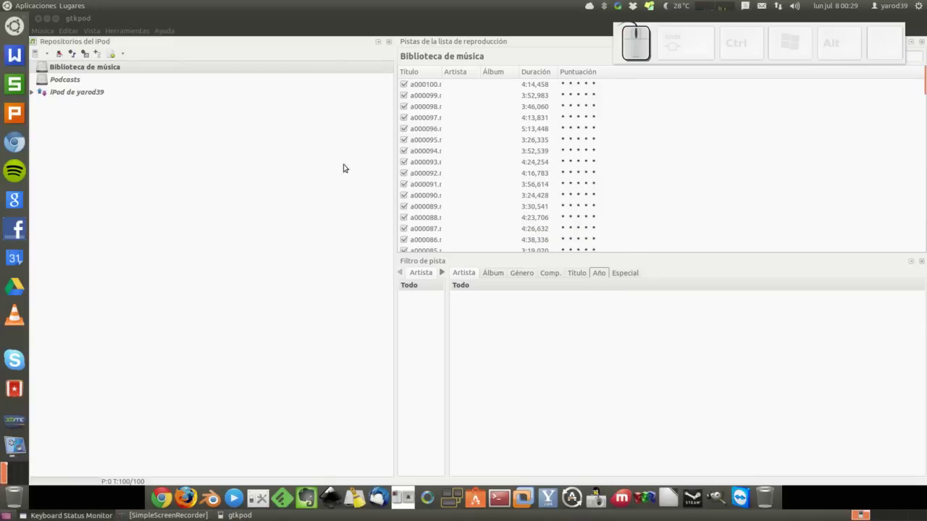
{"action": "left_click", "coordinate": [36, 92]}
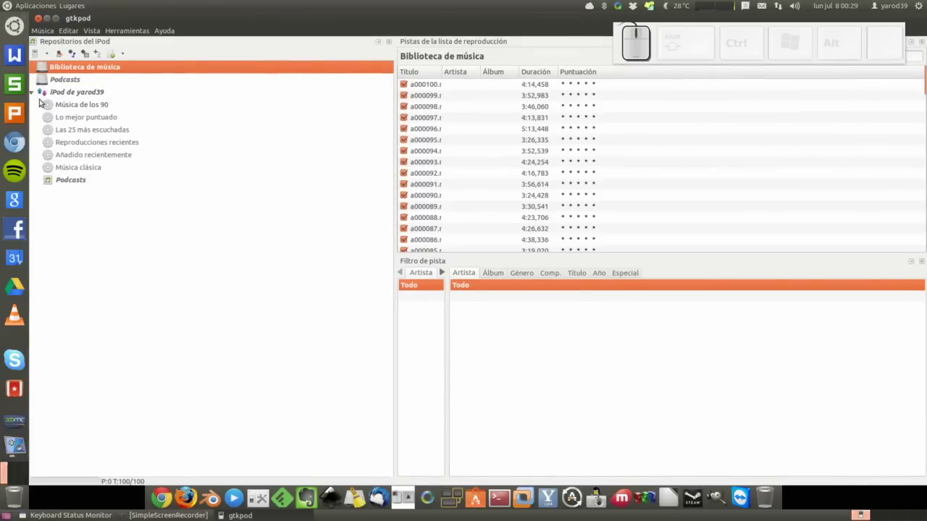
{"action": "left_click", "coordinate": [36, 94]}
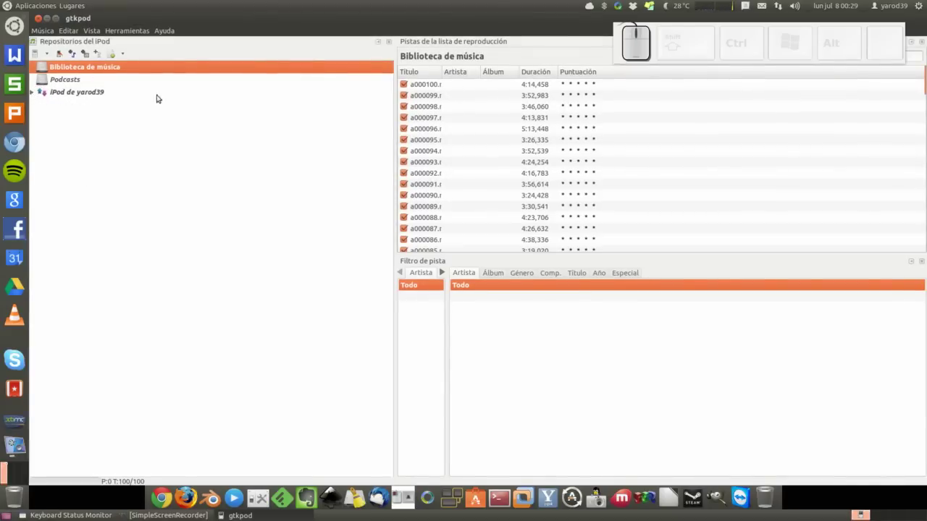
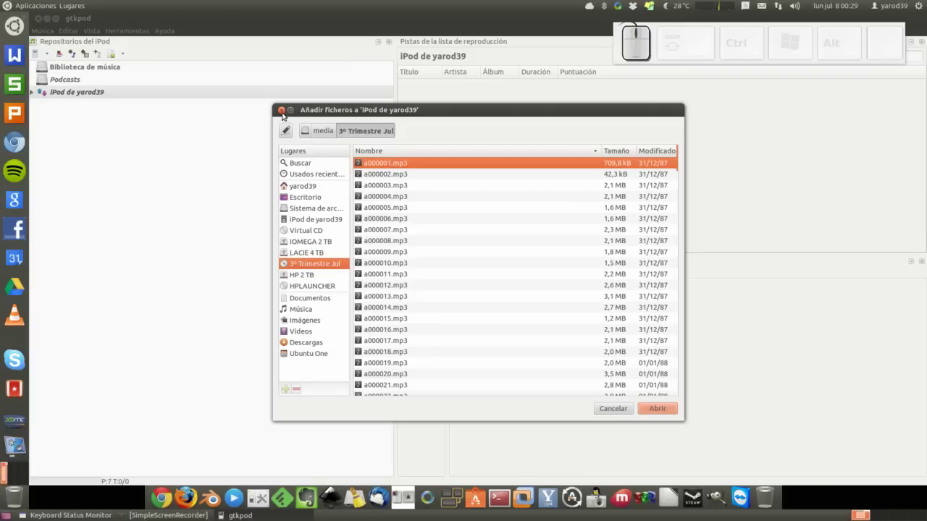
{"action": "left_click", "coordinate": [284, 112]}
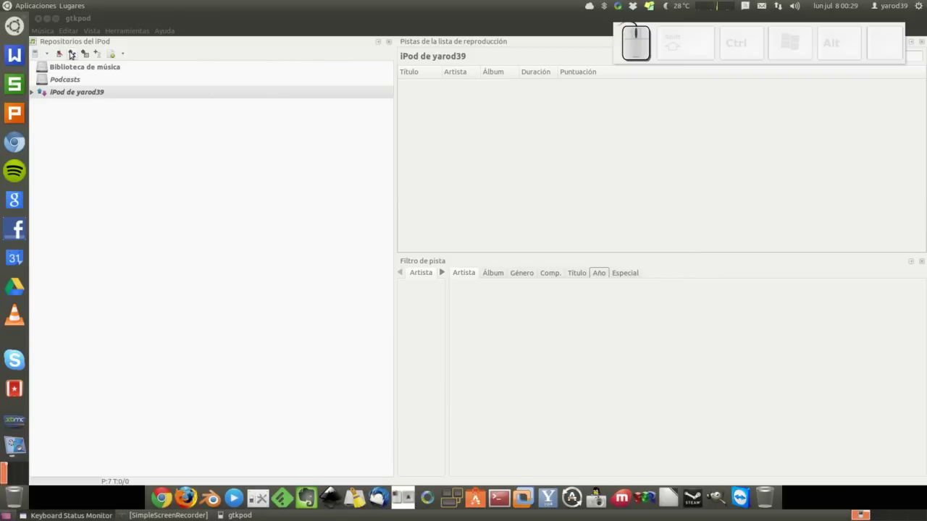
{"action": "left_click", "coordinate": [76, 67]}
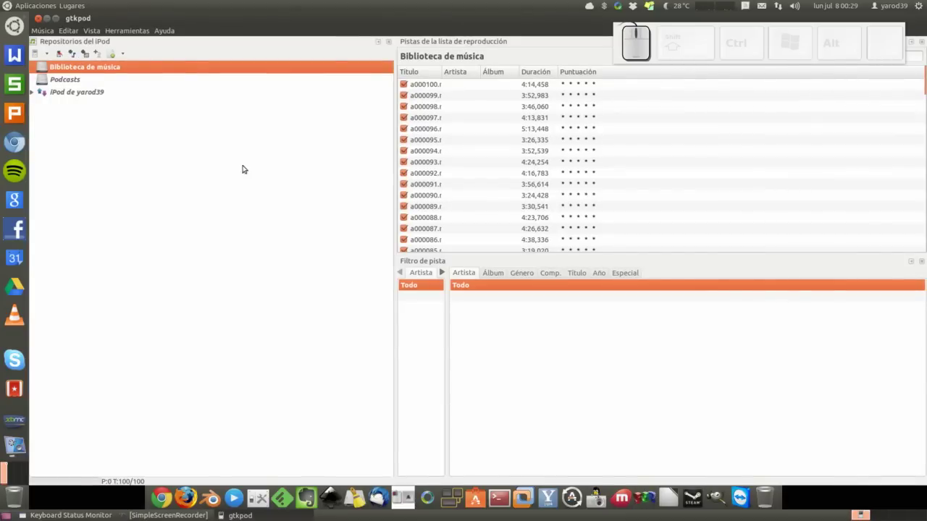
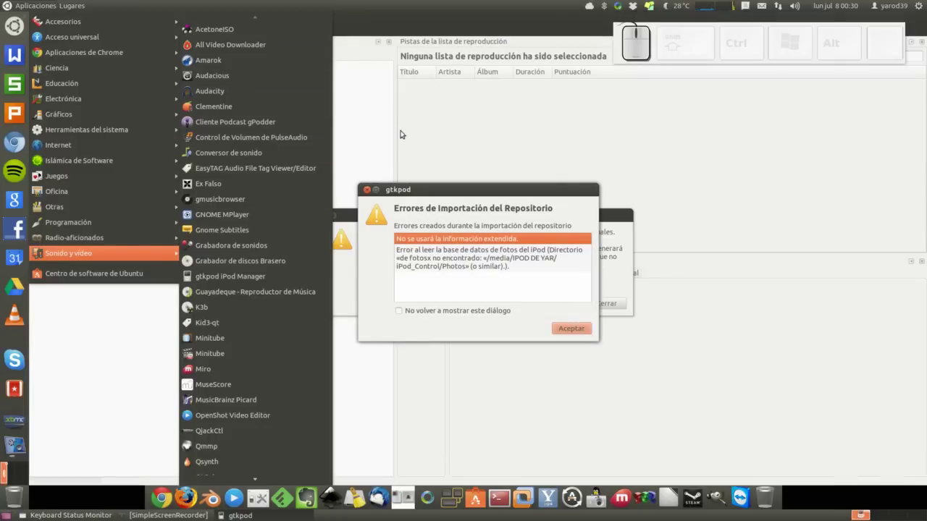
Clear the import-error and checksum warnings and scroll through the 38 tracks on 'iPod de yarod39'
{"action": "left_click", "coordinate": [570, 332]}
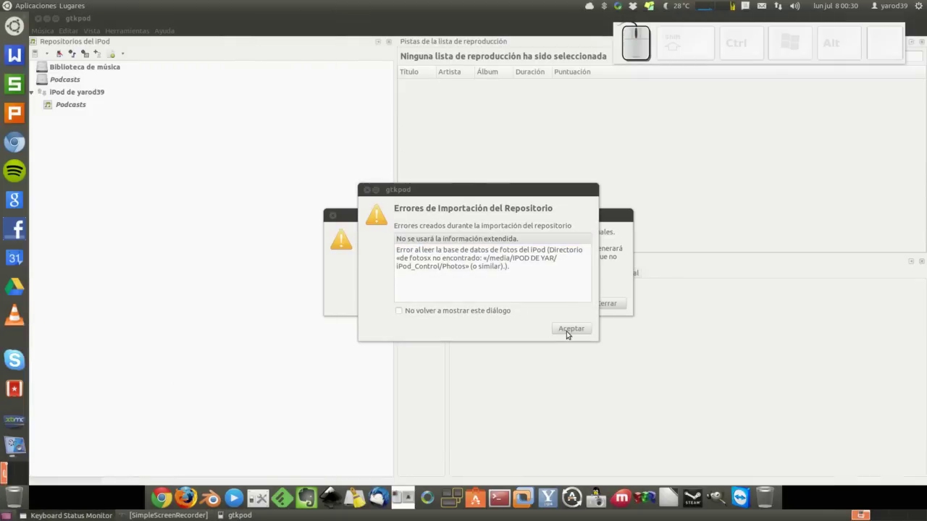
{"action": "left_click", "coordinate": [570, 332]}
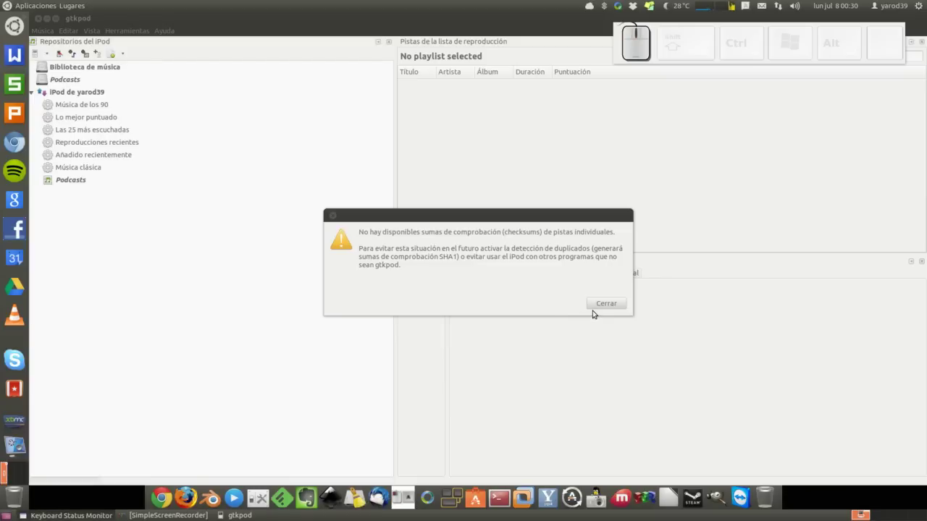
{"action": "left_click", "coordinate": [606, 302]}
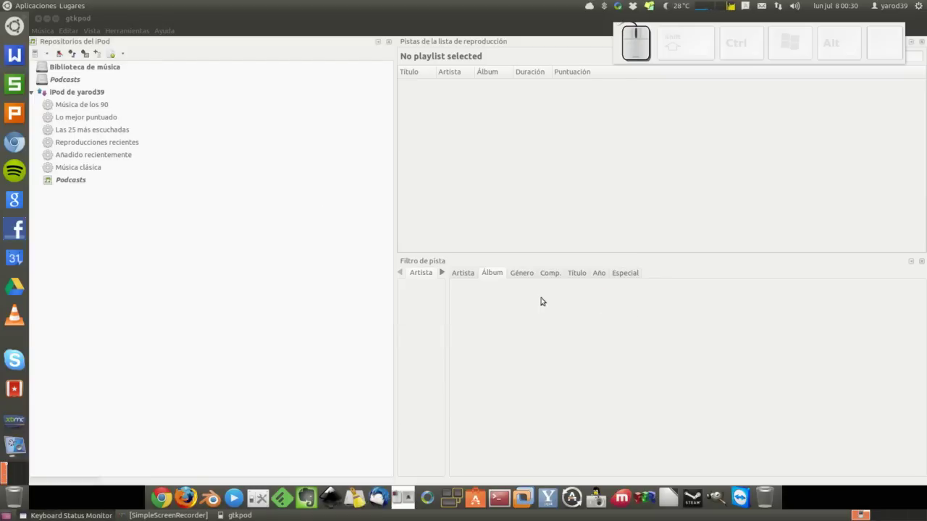
{"action": "left_click", "coordinate": [73, 89]}
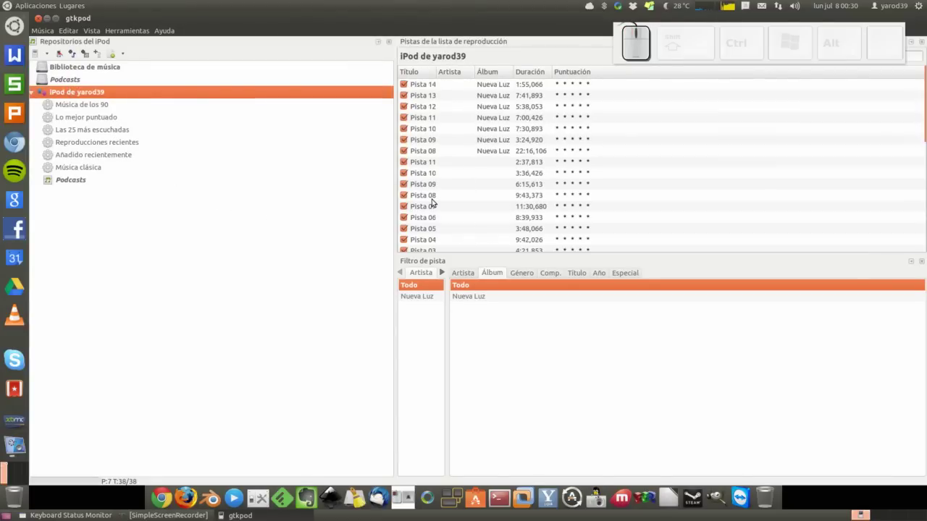
{"action": "scroll", "scroll_direction": "down", "scroll_amount": 3}
{"action": "scroll", "scroll_direction": "down", "scroll_amount": 3}
{"action": "scroll", "scroll_direction": "down", "scroll_amount": 3}
{"action": "scroll", "scroll_direction": "down", "scroll_amount": 3}
{"action": "scroll", "scroll_direction": "up", "scroll_amount": 3}
{"action": "scroll", "scroll_direction": "up", "scroll_amount": 3}
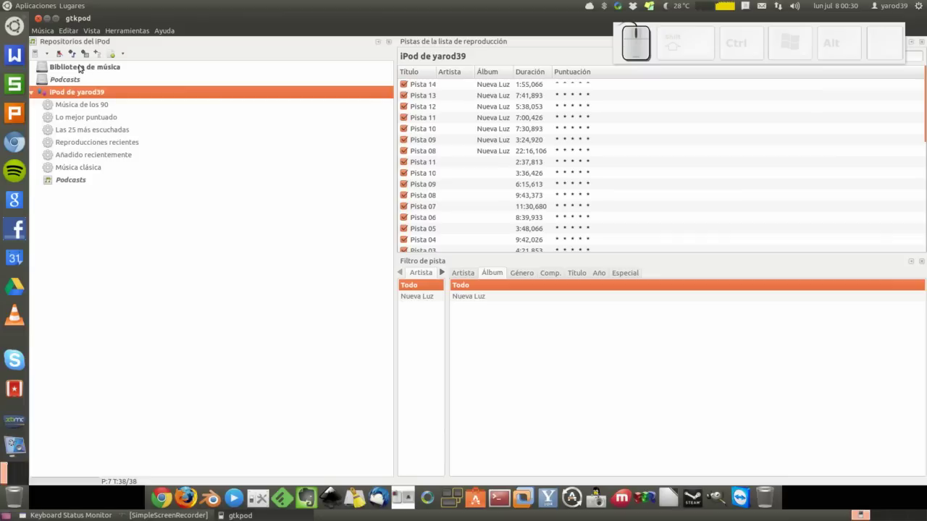
Review the music library's track list, then return to the iPod's 38-track listing
{"action": "left_click", "coordinate": [82, 65]}
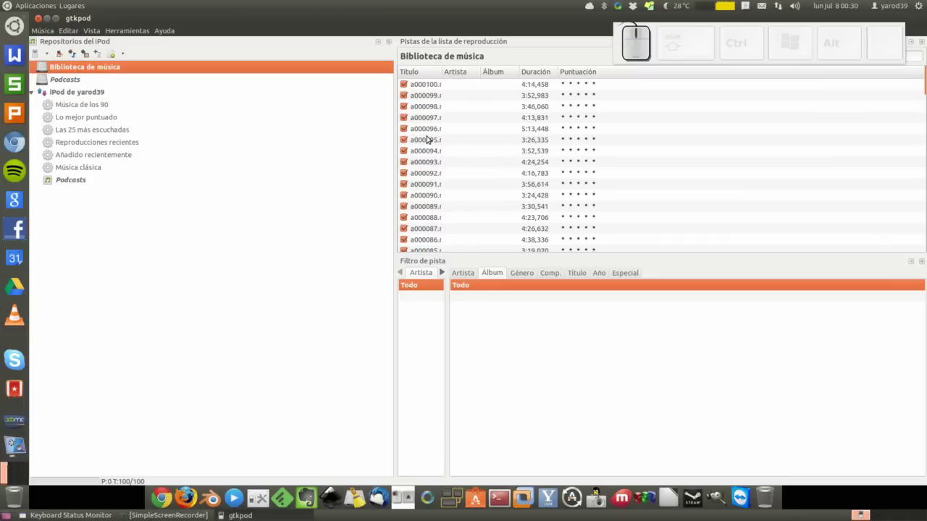
{"action": "scroll", "scroll_direction": "down", "scroll_amount": 3}
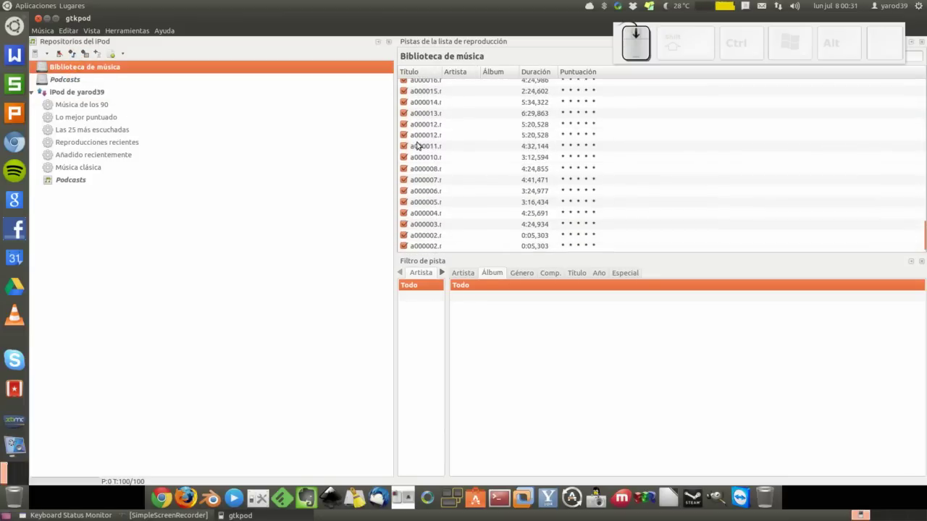
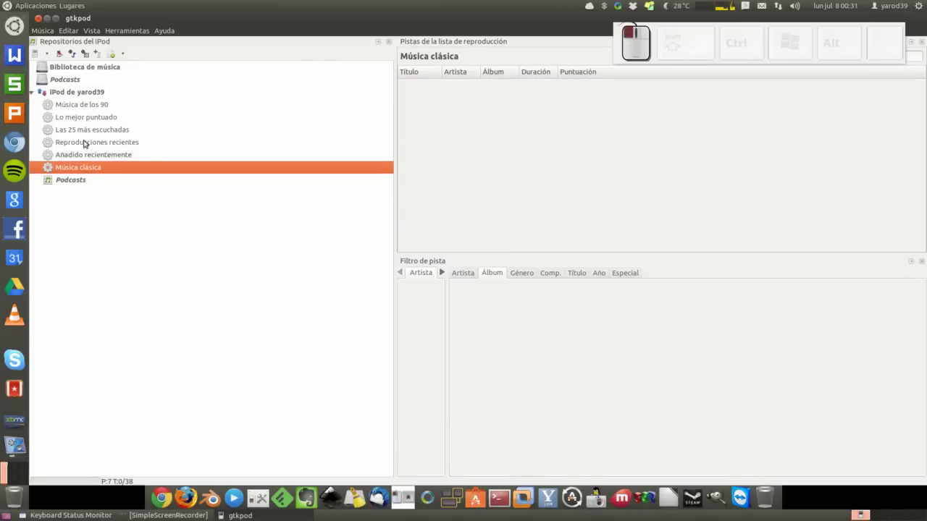
{"action": "left_click", "coordinate": [72, 91]}
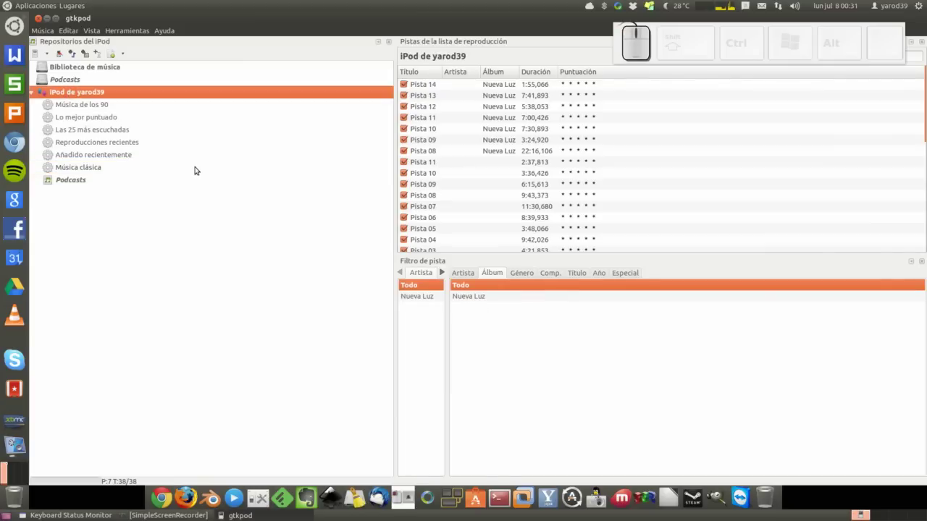
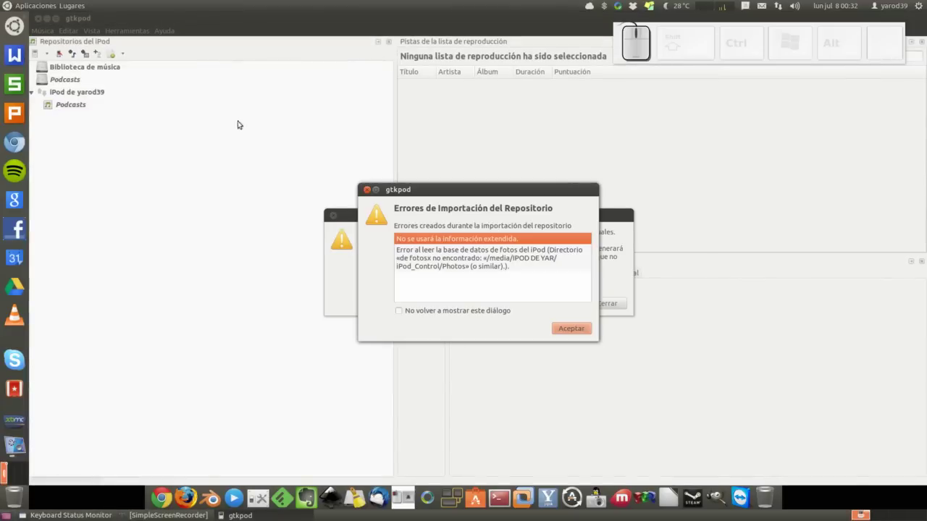
Accept the repository import errors and close the checksum warning after relaunch
{"action": "left_click", "coordinate": [570, 328]}
{"action": "left_click", "coordinate": [608, 302]}
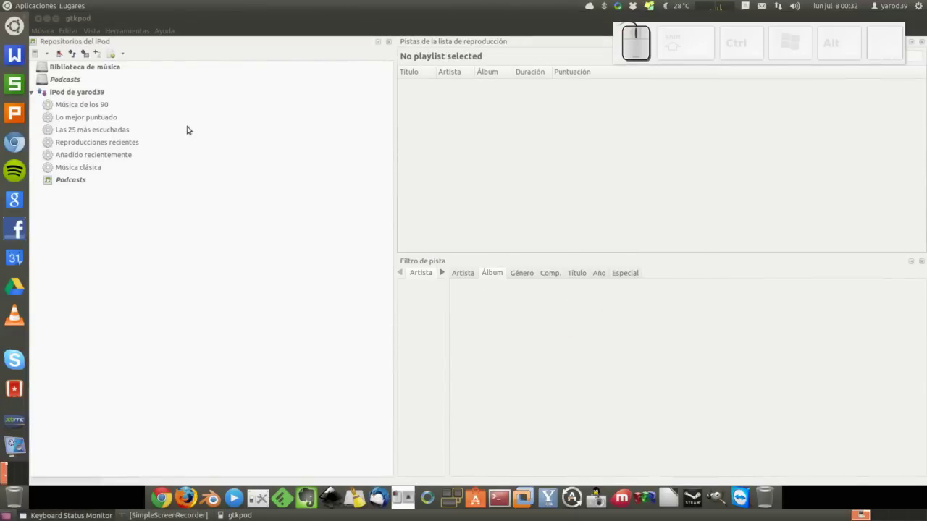
Select 'Biblioteca de música' and scroll its 100 mp3 tracks down to a000001
{"action": "left_click", "coordinate": [71, 68]}
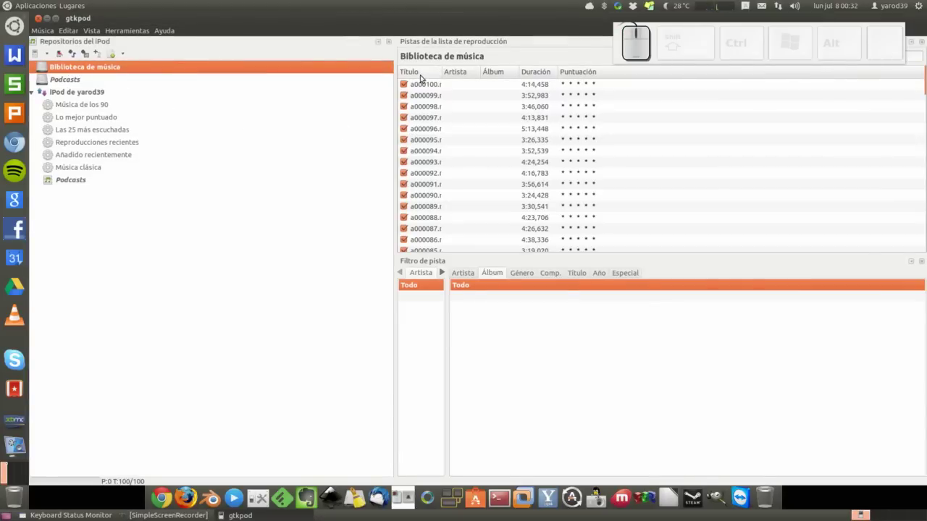
{"action": "left_click", "coordinate": [427, 83]}
{"action": "scroll", "scroll_direction": "down", "scroll_amount": 3}
{"action": "scroll", "scroll_direction": "down", "scroll_amount": 3}
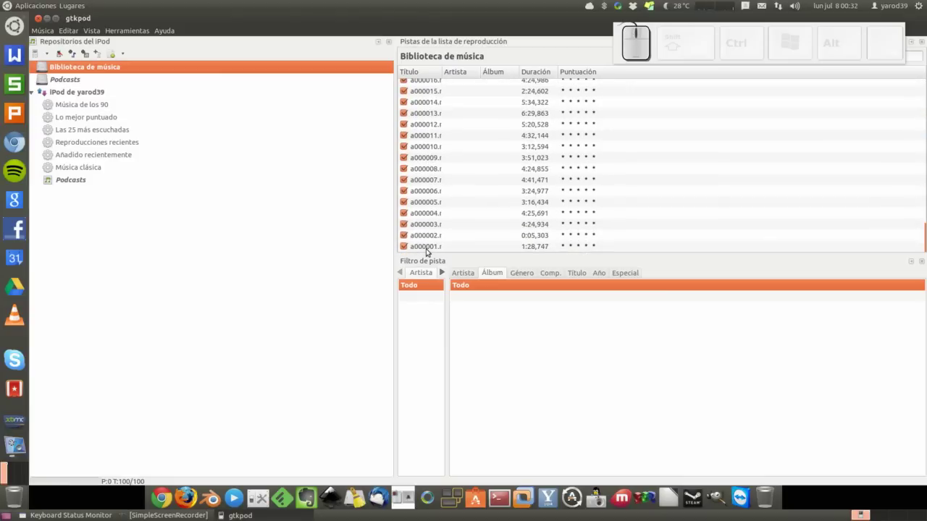
Select track a000012 in the music library and scroll up to a000020 onward
{"action": "left_click", "coordinate": [427, 246]}
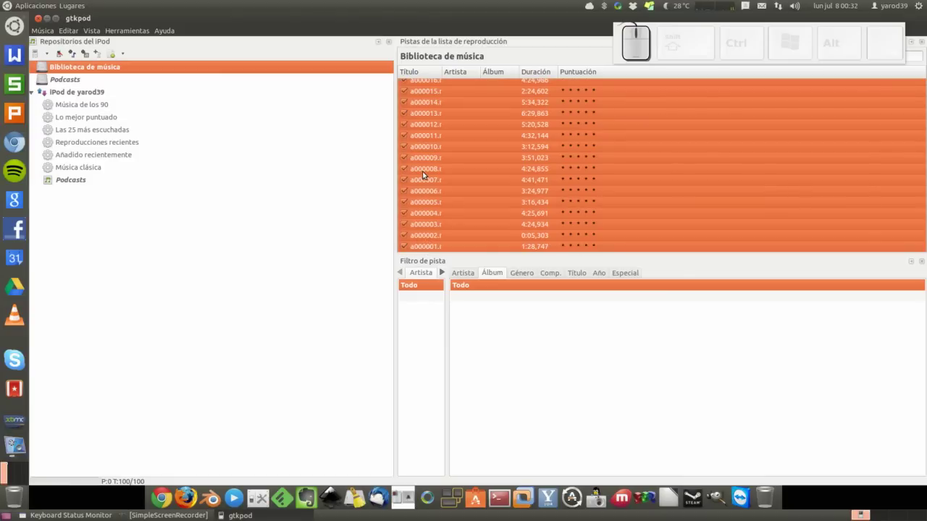
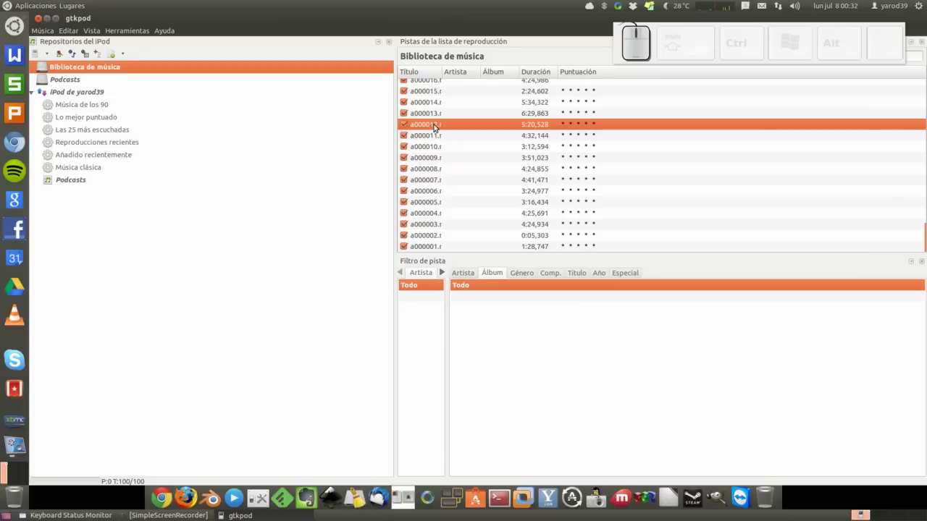
{"action": "scroll", "scroll_direction": "up", "scroll_amount": 3}
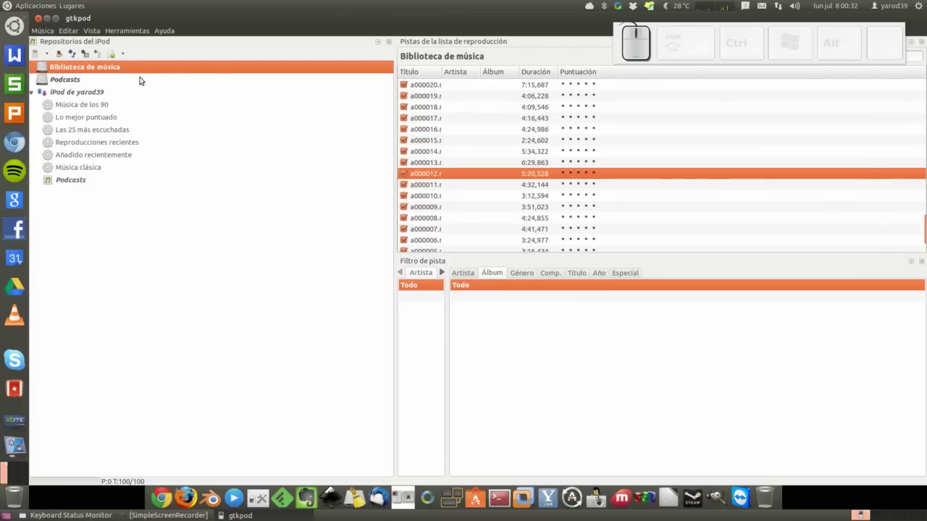
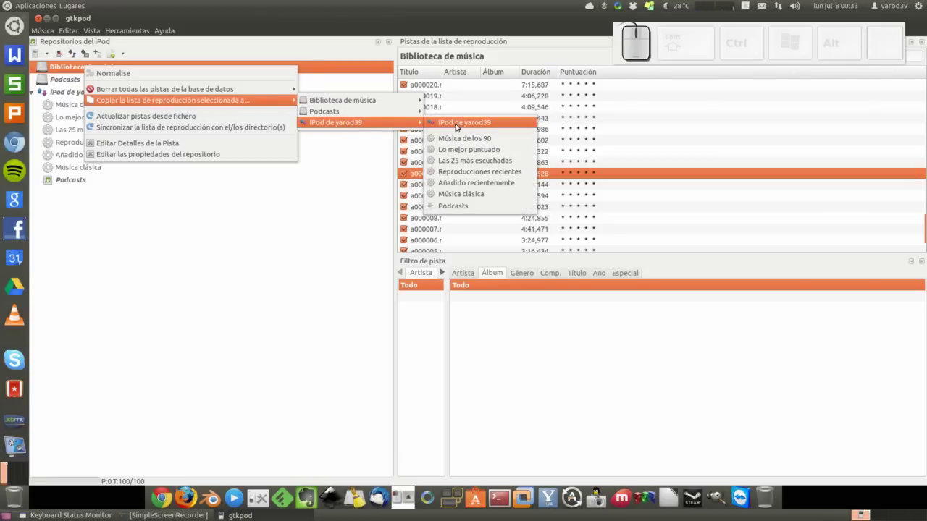
Copy the music library playlist to iPod de yarod39 and view its 138 tracks
{"action": "left_click", "coordinate": [459, 125]}
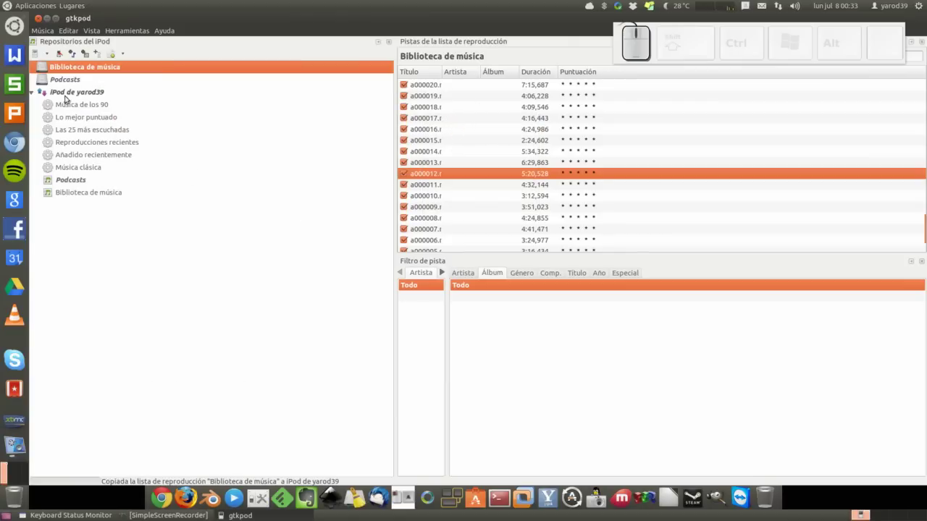
{"action": "left_click", "coordinate": [69, 94]}
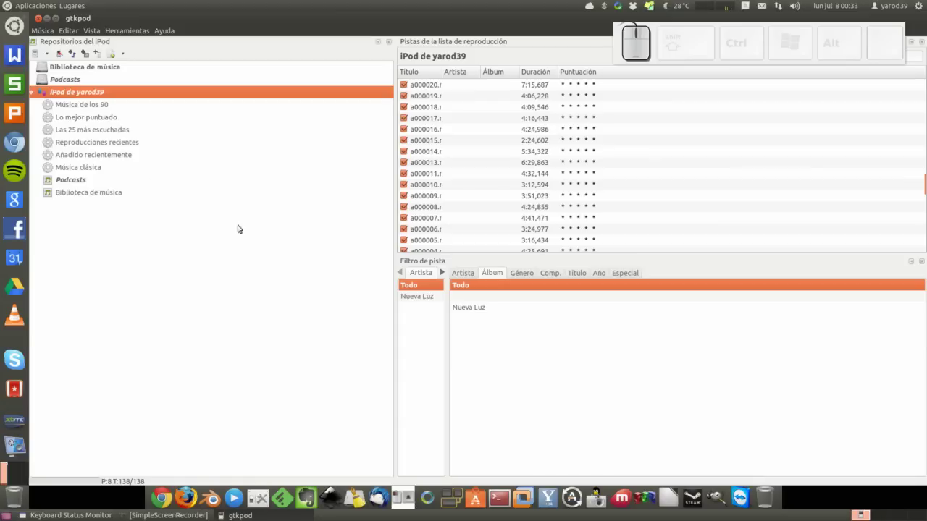
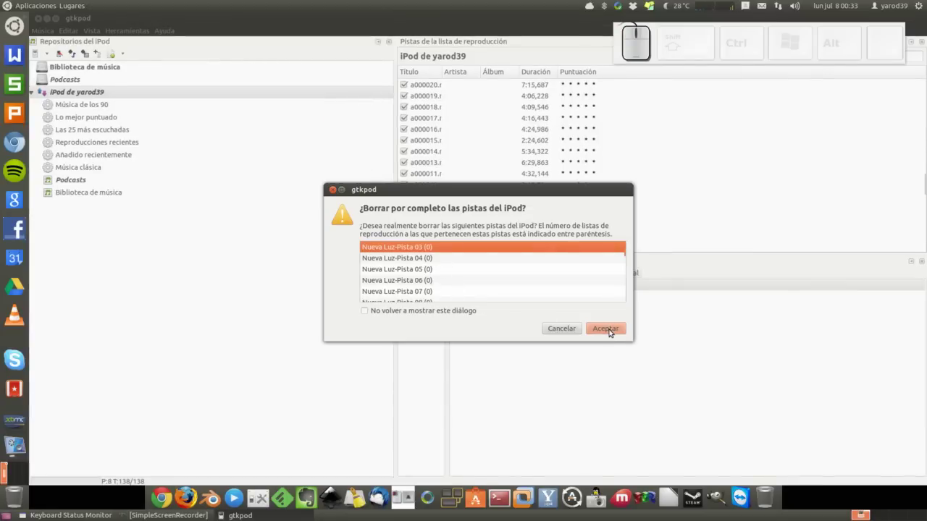
Confirm deleting every track from the iPod, then return to the 100-track music library
{"action": "left_click", "coordinate": [612, 330]}
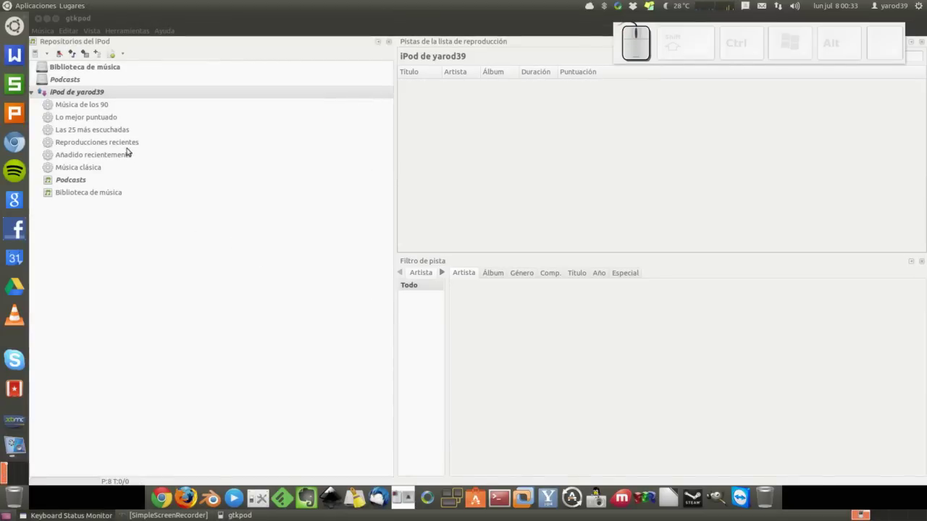
{"action": "left_click", "coordinate": [87, 67]}
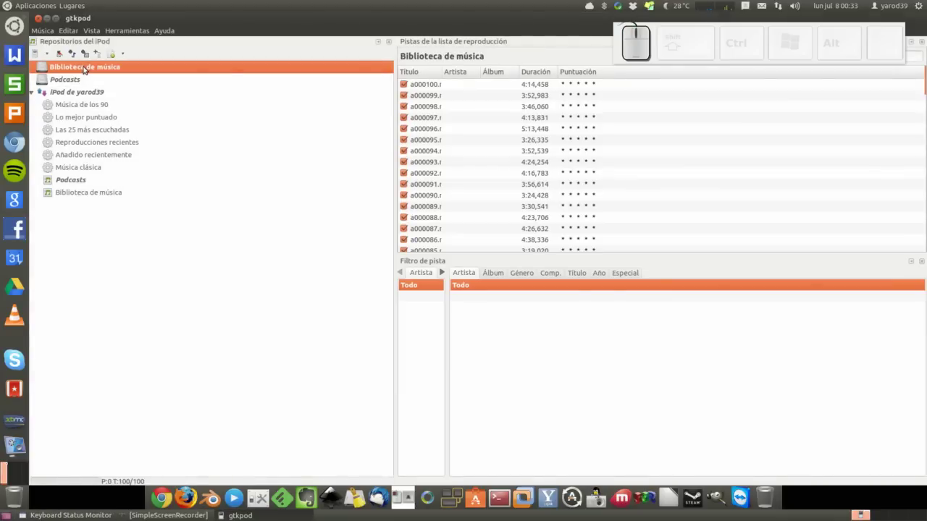
Copy the music library playlist onto the emptied iPod and view its 100 tracks
{"action": "right_click", "coordinate": [87, 67]}
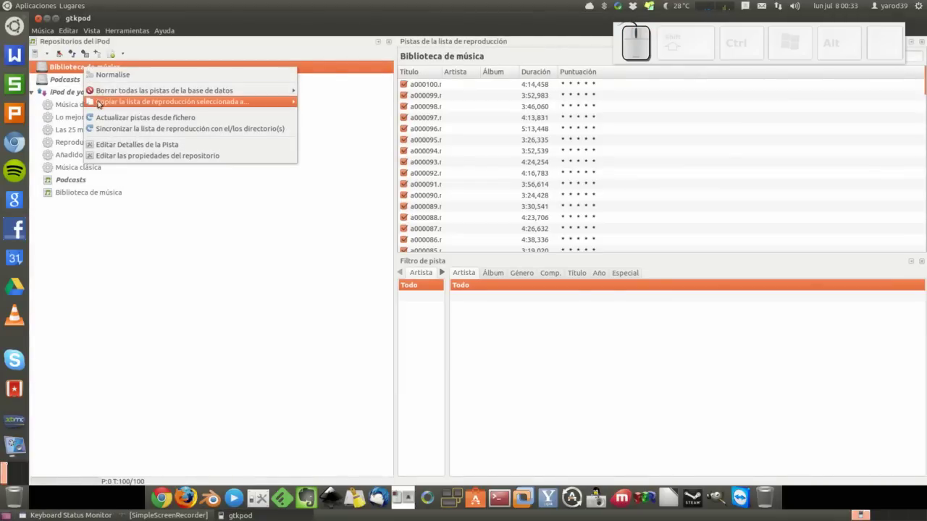
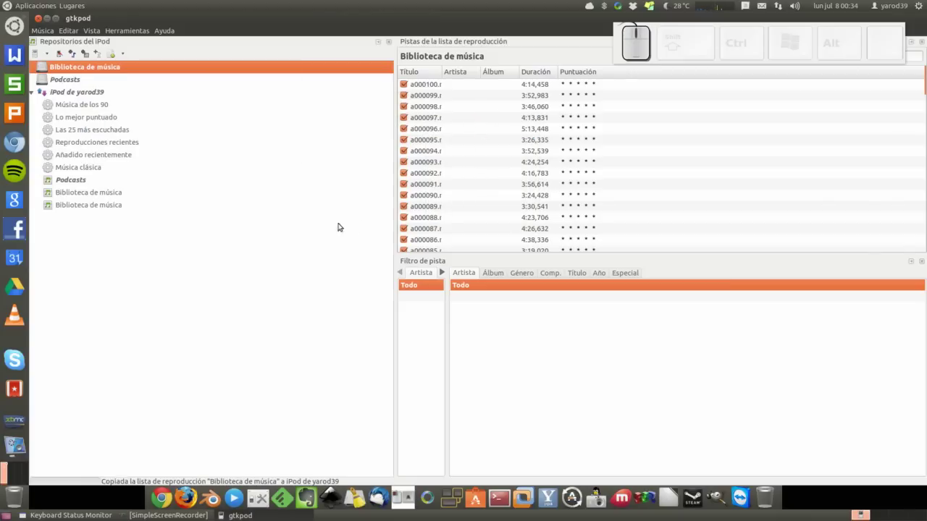
{"action": "left_click", "coordinate": [91, 94]}
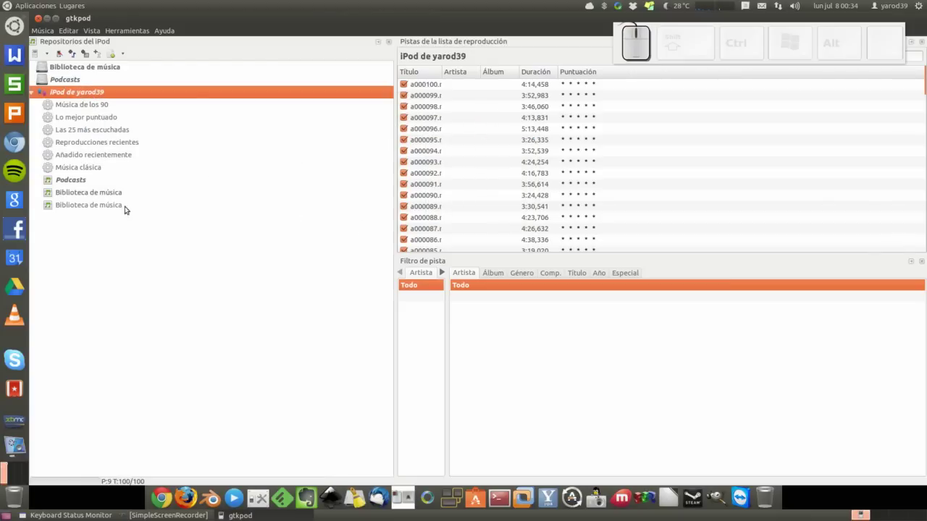
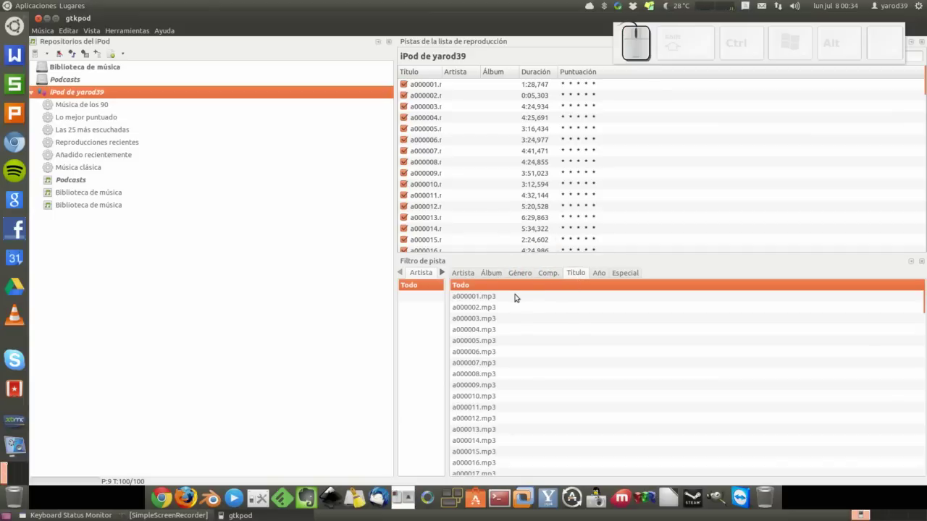
Browse the Título filter list of the iPod tracks, then return to the music library
{"action": "scroll", "scroll_direction": "down", "scroll_amount": 3}
{"action": "scroll", "scroll_direction": "down", "scroll_amount": 3}
{"action": "scroll", "scroll_direction": "down", "scroll_amount": 3}
{"action": "scroll", "scroll_direction": "down", "scroll_amount": 3}
{"action": "scroll", "scroll_direction": "up", "scroll_amount": 3}
{"action": "scroll", "scroll_direction": "up", "scroll_amount": 3}
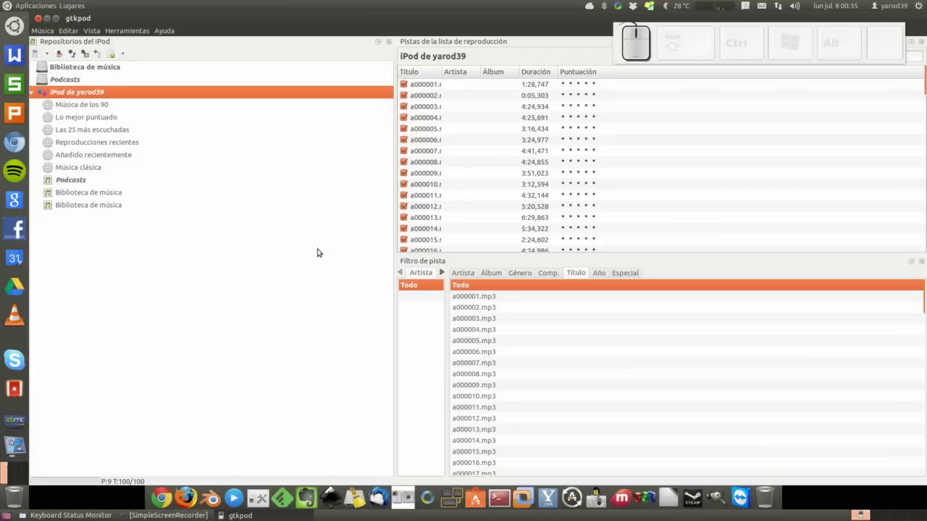
{"action": "left_click", "coordinate": [83, 70]}
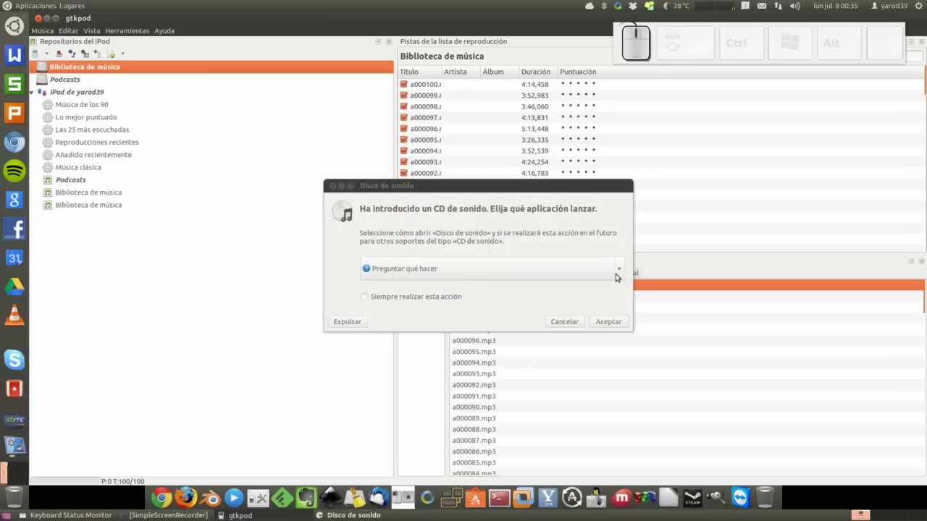
Choose Rhythmbox in the 'Disco de sonido' dialog to handle the inserted audio CD
{"action": "left_click", "coordinate": [627, 270]}
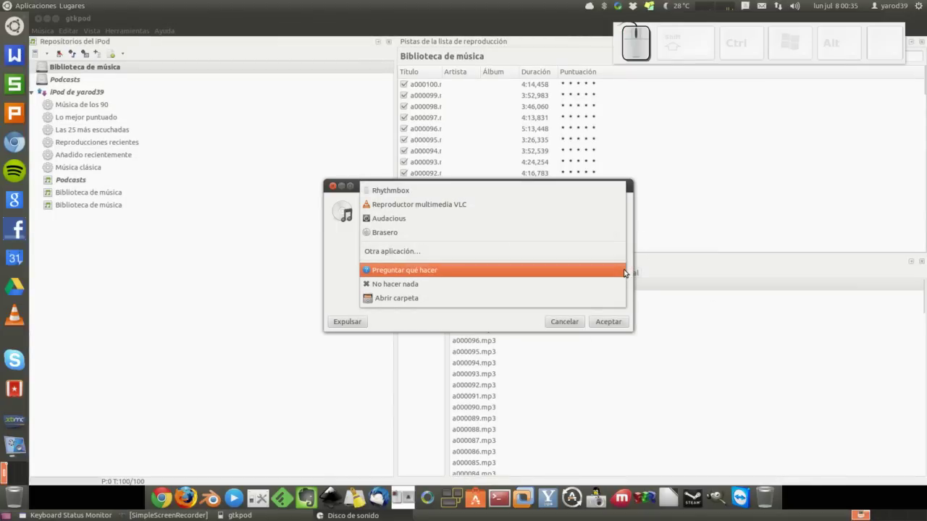
{"action": "left_click", "coordinate": [599, 193]}
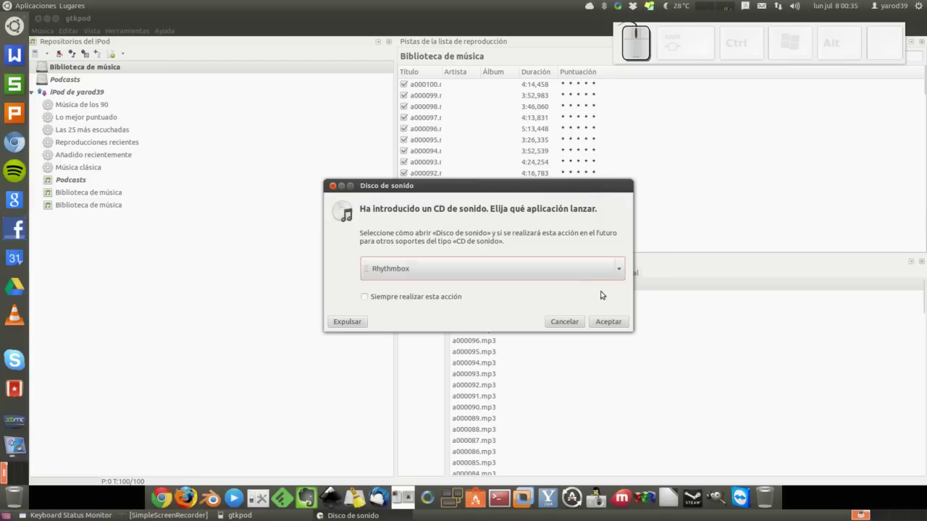
{"action": "left_click", "coordinate": [610, 320]}
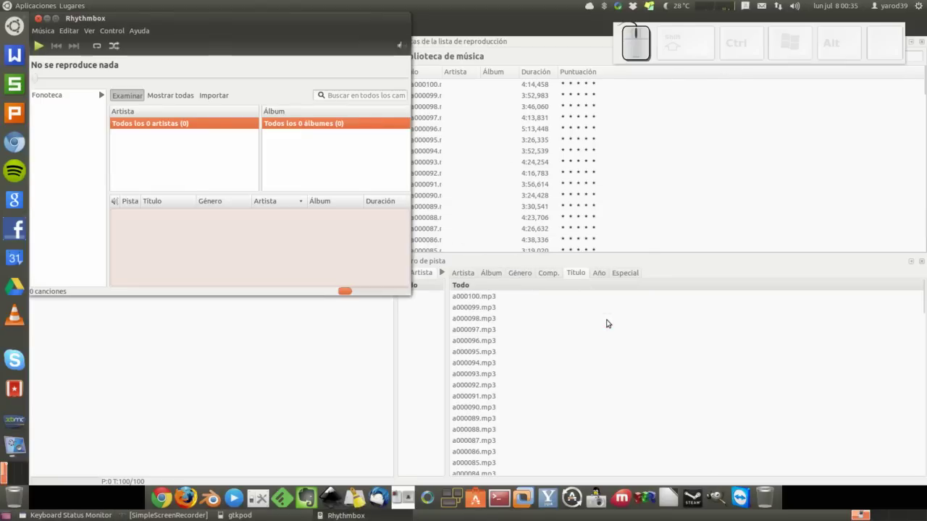
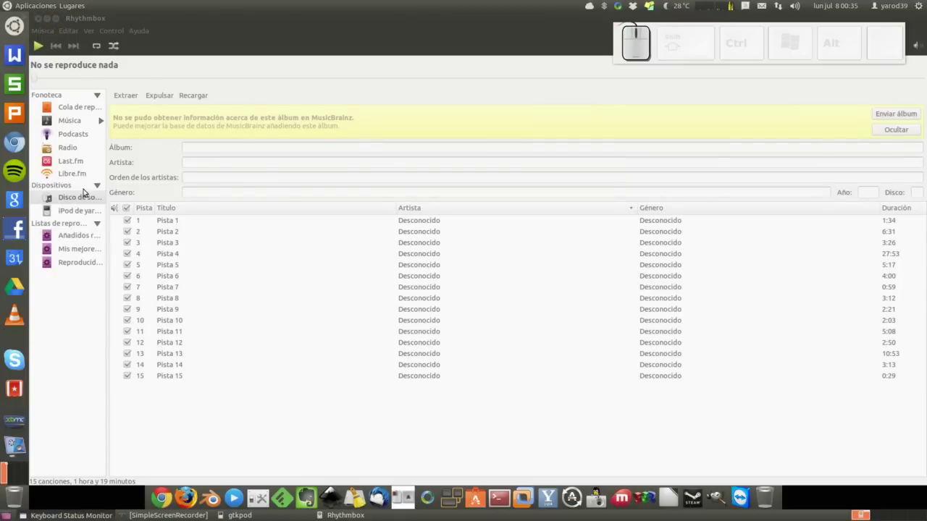
Show the audio CD's 15 tracks under Dispositivos and select them all
{"action": "left_click", "coordinate": [91, 200]}
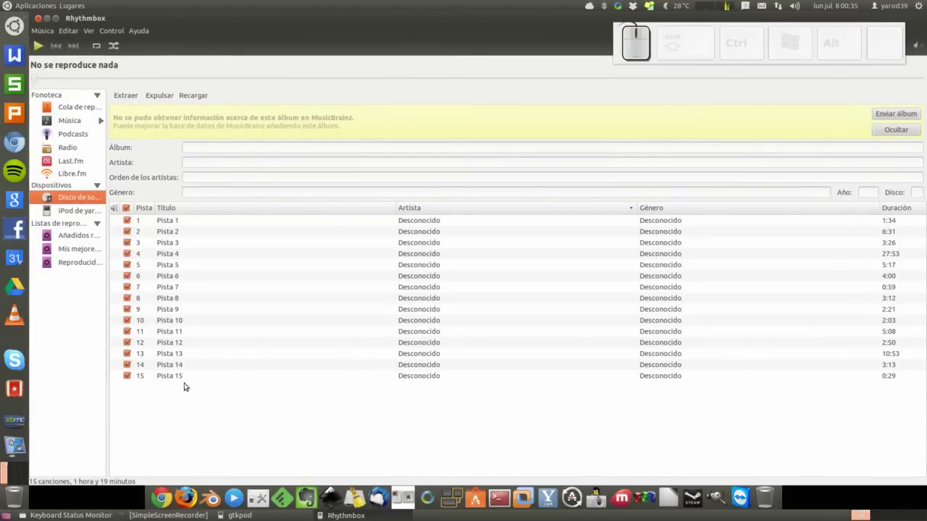
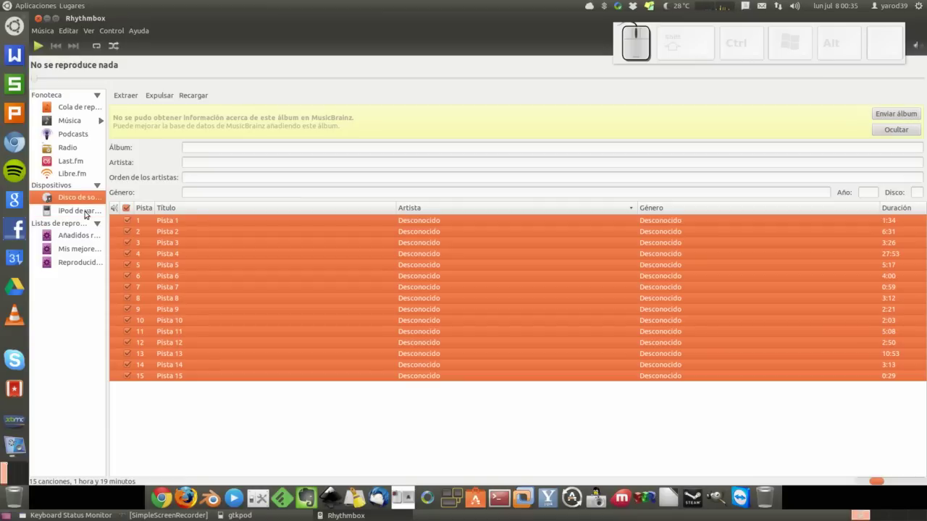
Show the iPod's song list in Rhythmbox, now at 39 songs after adding Pista 1
{"action": "left_click", "coordinate": [89, 212]}
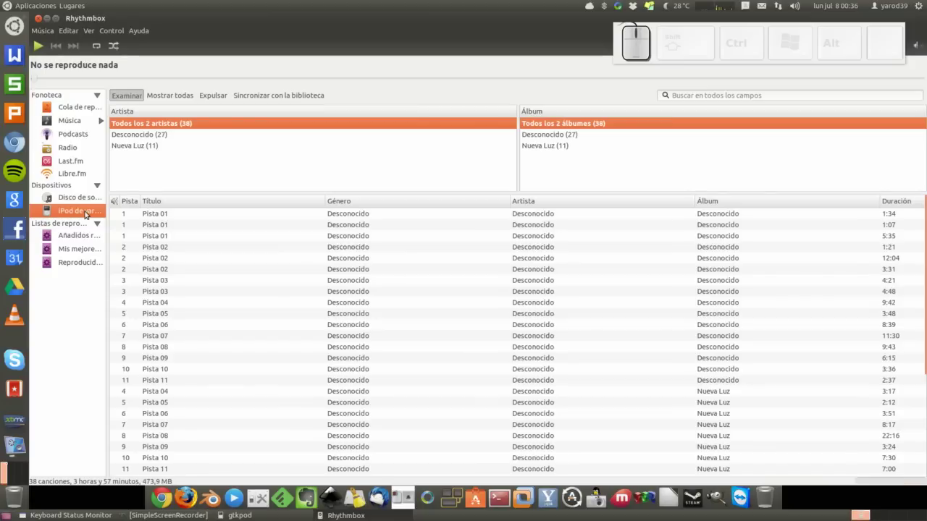
{"action": "scroll", "scroll_direction": "down", "scroll_amount": 3}
{"action": "scroll", "scroll_direction": "down", "scroll_amount": 3}
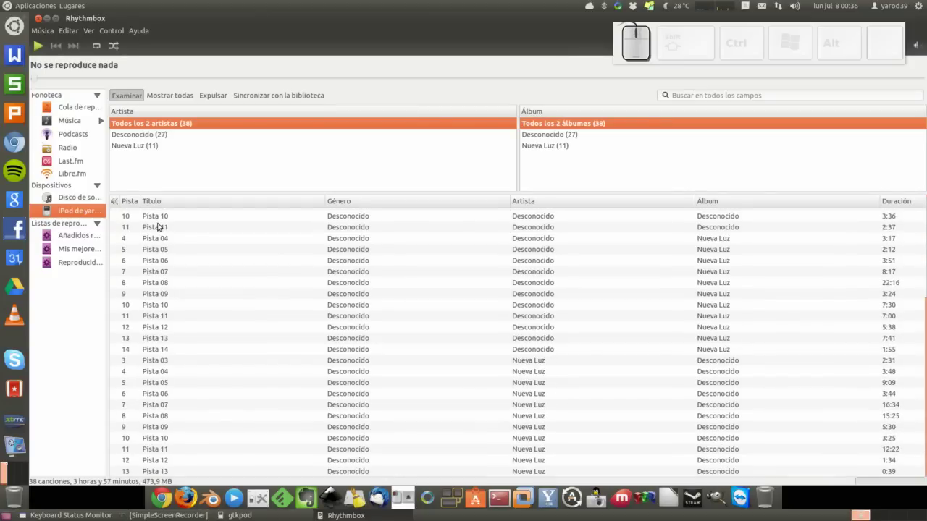
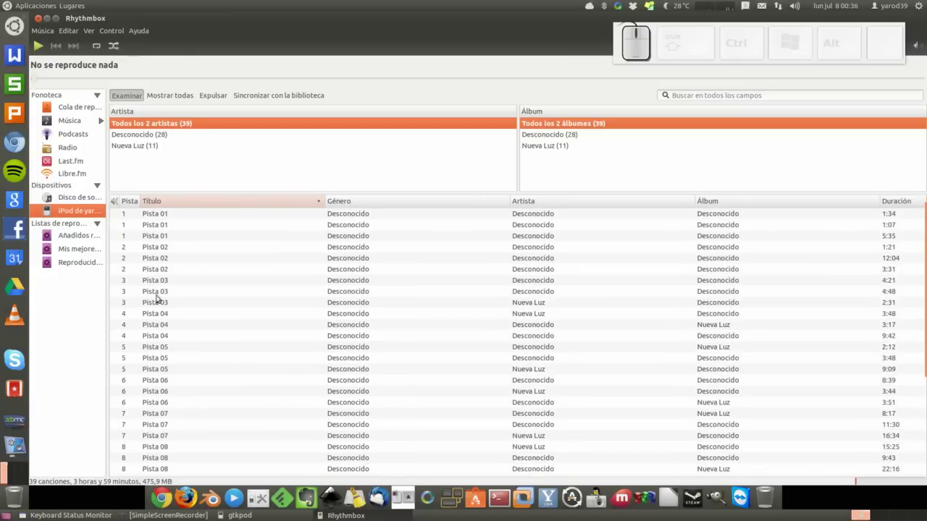
{"action": "scroll", "scroll_direction": "down", "scroll_amount": 3}
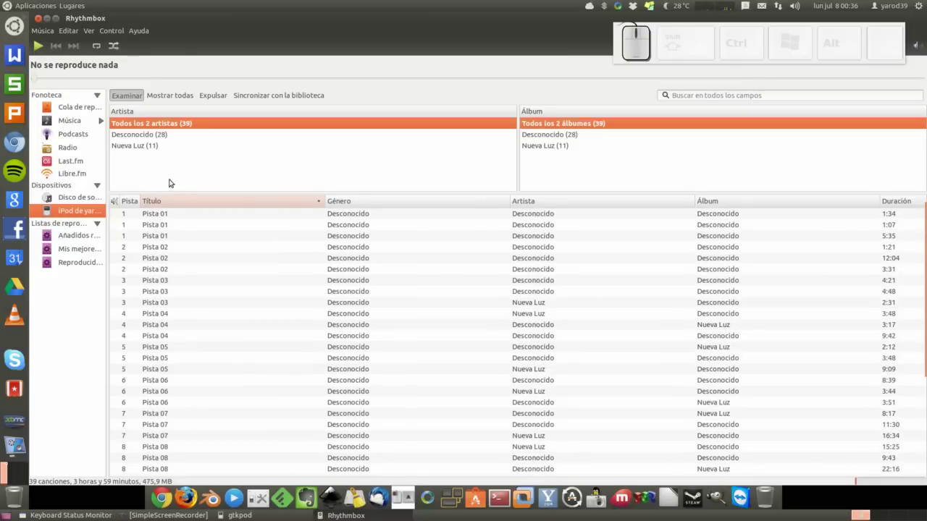
Filter the iPod songs by the unknown artist, sort by Título, show all artists, then the Libre.fm source
{"action": "left_click", "coordinate": [147, 135]}
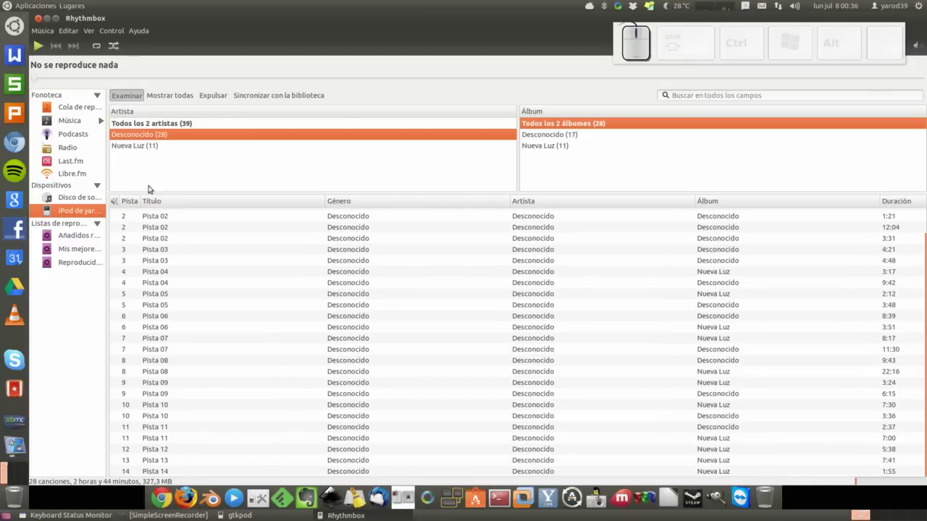
{"action": "scroll", "scroll_direction": "up", "scroll_amount": 3}
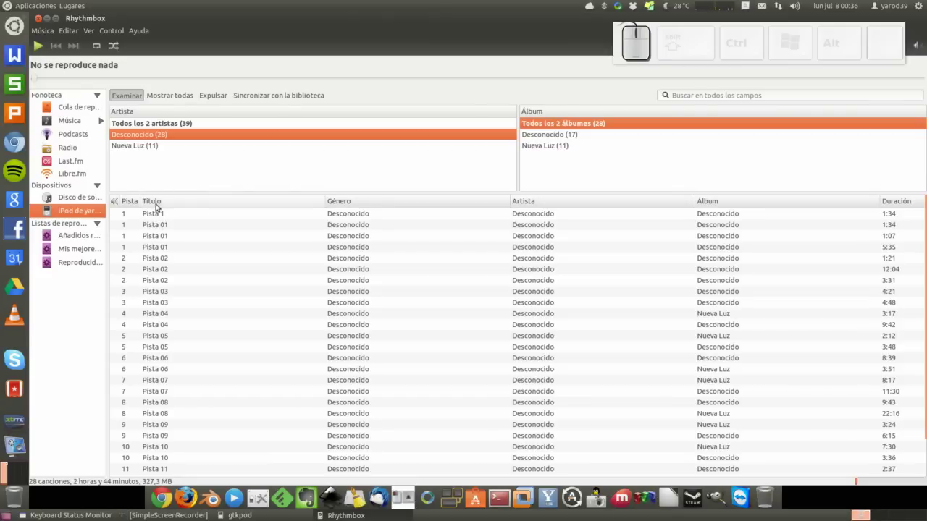
{"action": "left_click", "coordinate": [159, 203]}
{"action": "left_click", "coordinate": [158, 203]}
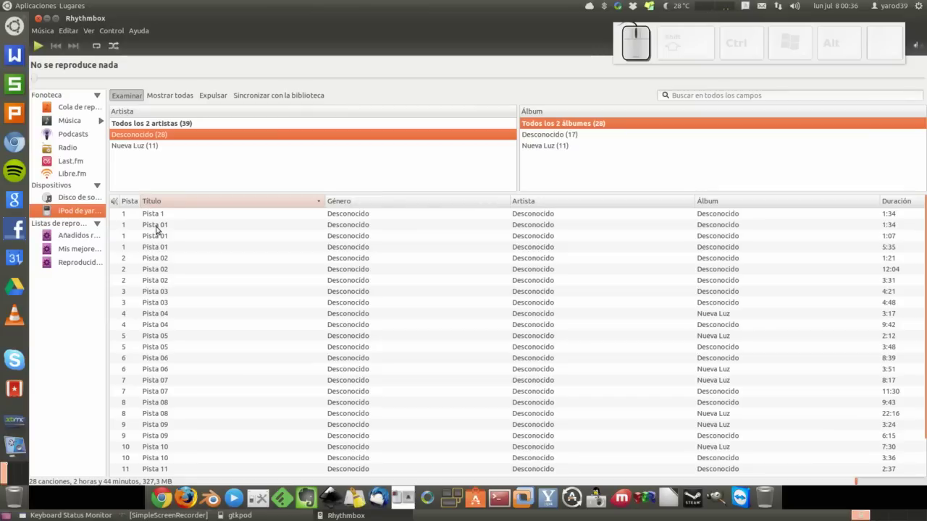
{"action": "left_click", "coordinate": [157, 124]}
{"action": "left_click", "coordinate": [157, 202]}
{"action": "left_click", "coordinate": [157, 202]}
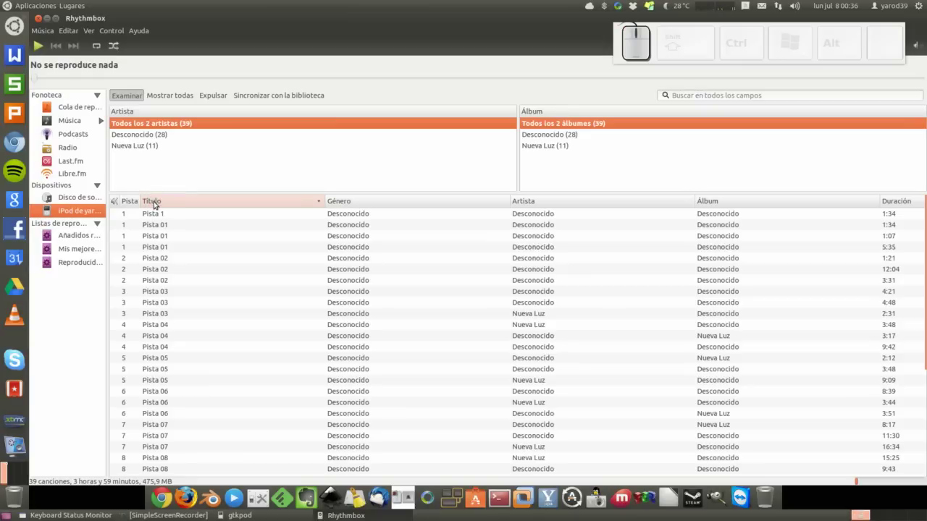
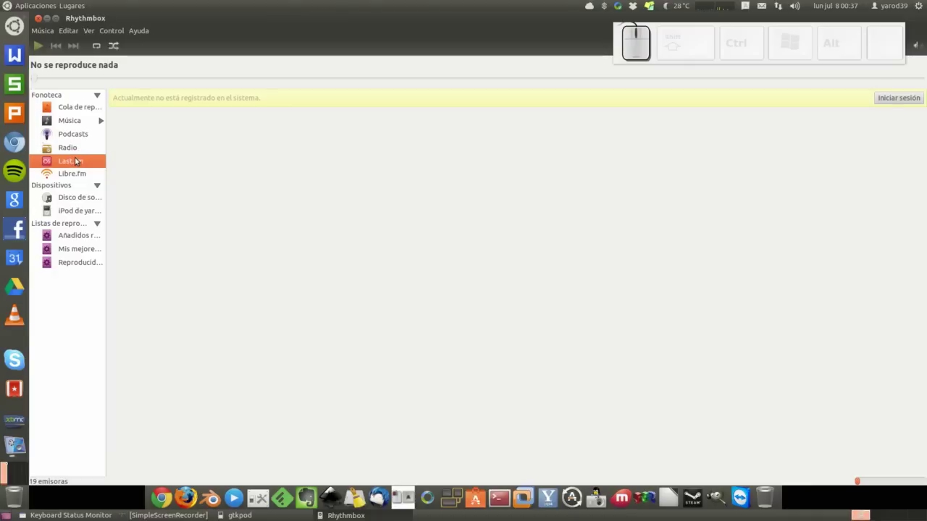
{"action": "left_click", "coordinate": [75, 175]}
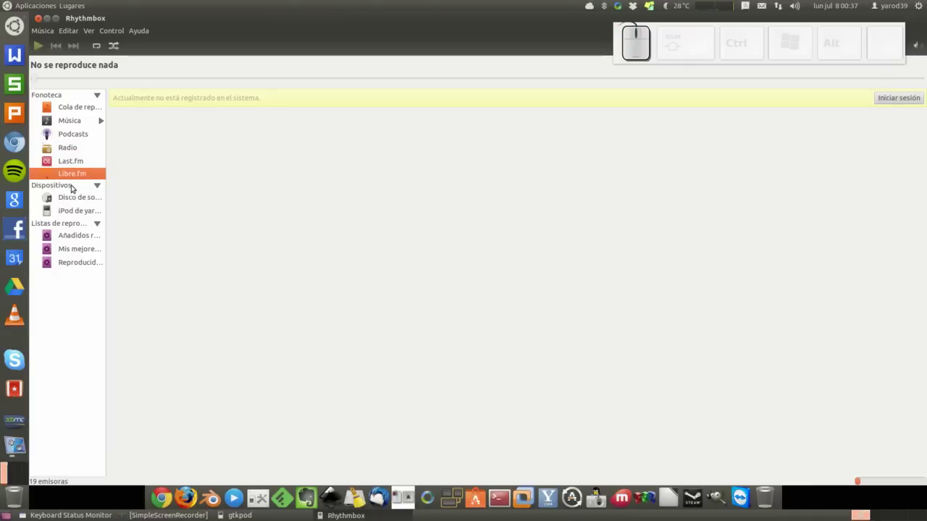
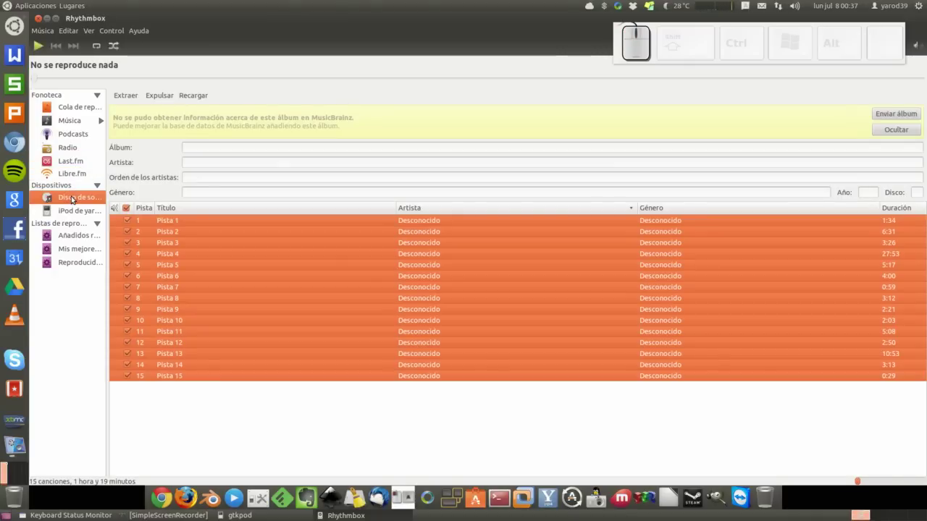
Check the iPod song list, now 41 songs after adding Pista 2 and Pista 3
{"action": "left_click", "coordinate": [76, 208]}
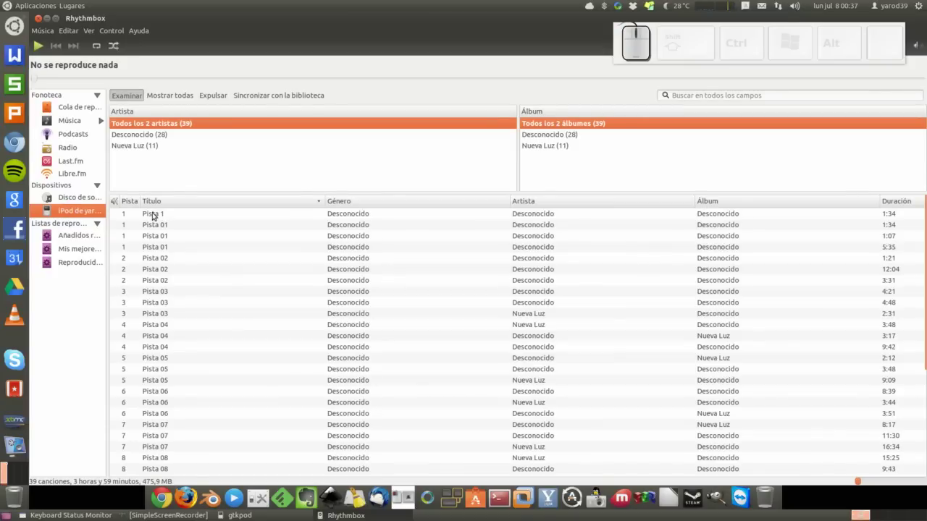
{"action": "left_click", "coordinate": [162, 200]}
{"action": "left_click", "coordinate": [162, 199]}
{"action": "left_click", "coordinate": [73, 197]}
{"action": "left_click", "coordinate": [70, 207]}
{"action": "scroll", "scroll_direction": "down", "scroll_amount": 3}
{"action": "scroll", "scroll_direction": "down", "scroll_amount": 3}
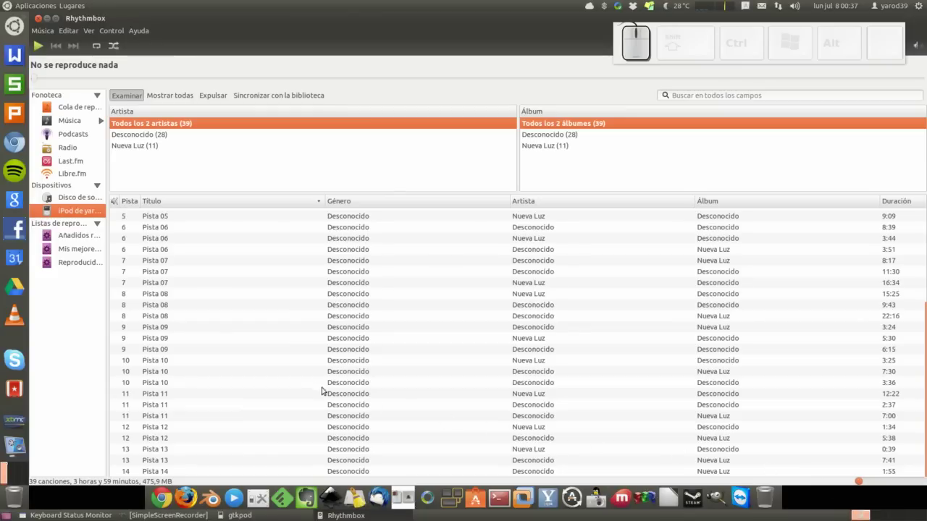
{"action": "scroll", "scroll_direction": "up", "scroll_amount": 3}
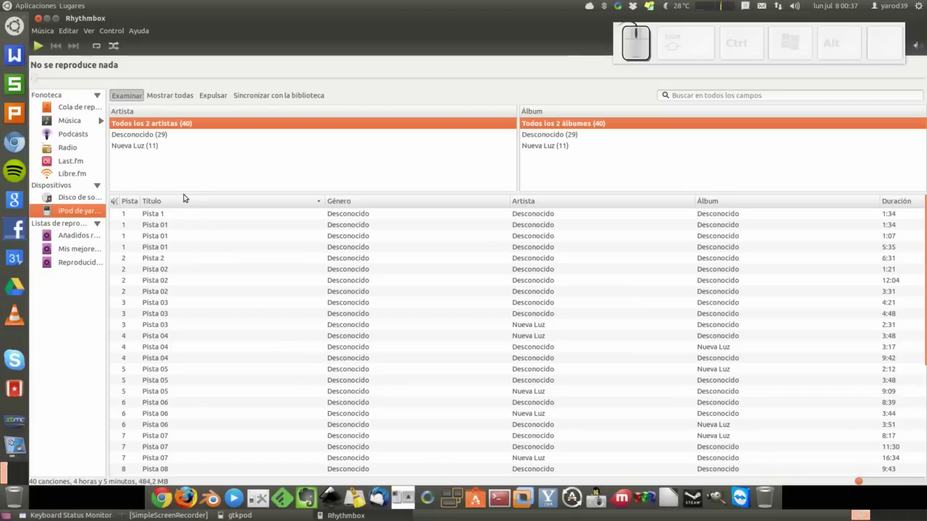
Sort the iPod songs by title and review Desconocido's 30 tracks
{"action": "left_click", "coordinate": [189, 201]}
{"action": "left_click", "coordinate": [190, 201]}
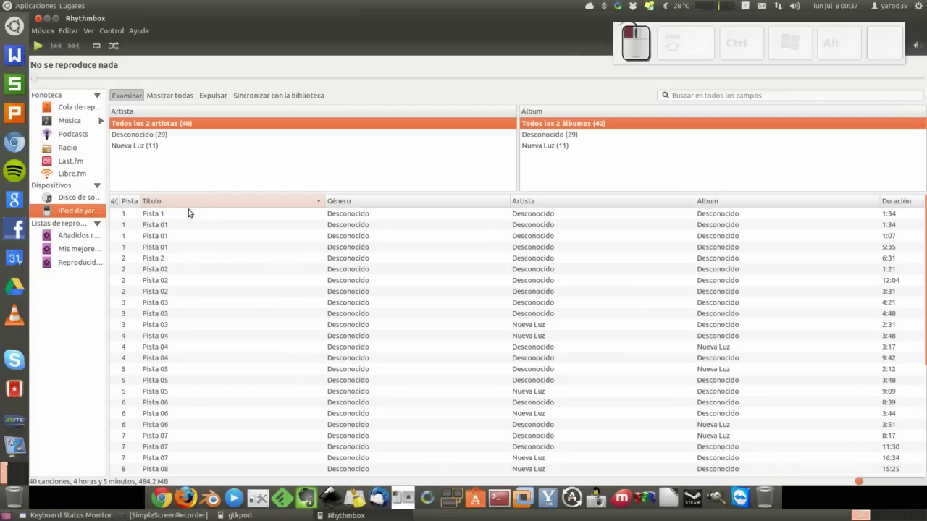
{"action": "scroll", "scroll_direction": "up", "scroll_amount": 3}
{"action": "scroll", "scroll_direction": "up", "scroll_amount": 3}
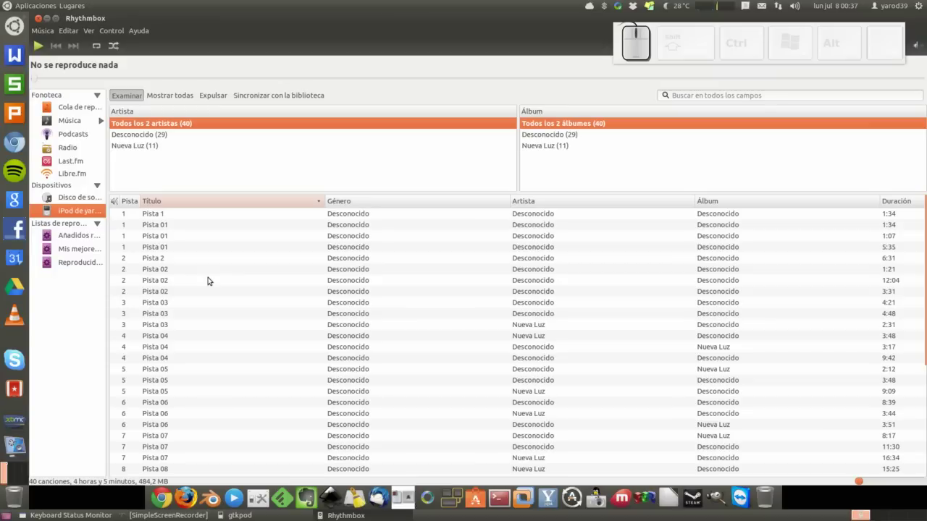
{"action": "scroll", "scroll_direction": "up", "scroll_amount": 3}
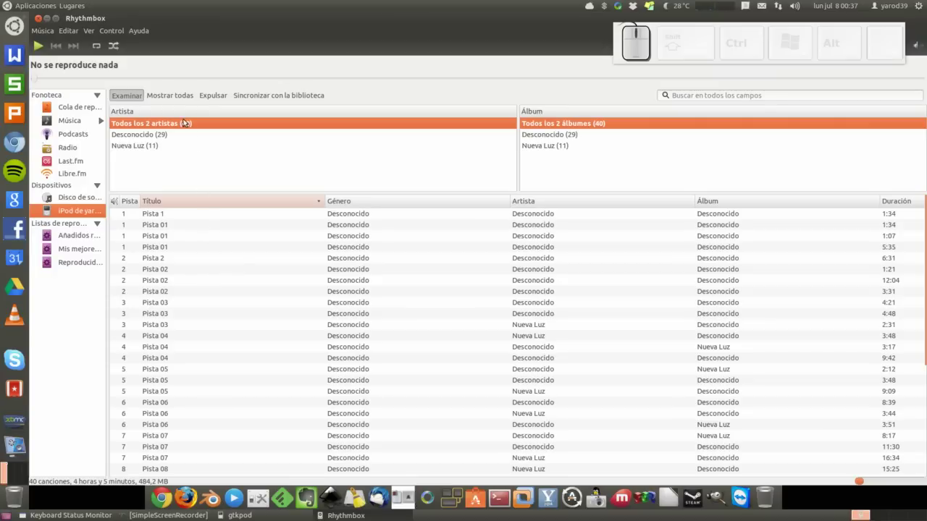
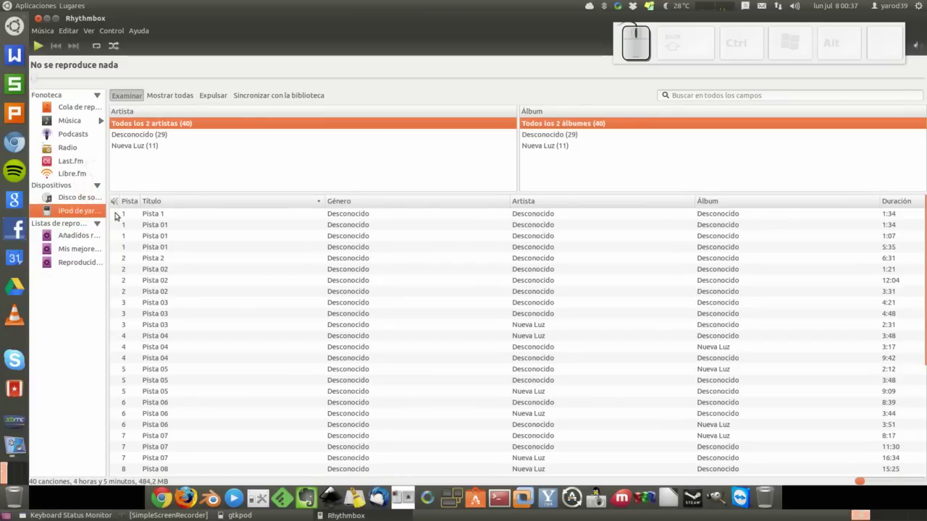
{"action": "scroll", "scroll_direction": "up", "scroll_amount": 3}
{"action": "left_click", "coordinate": [184, 204]}
{"action": "left_click", "coordinate": [184, 204]}
{"action": "scroll", "scroll_direction": "up", "scroll_amount": 3}
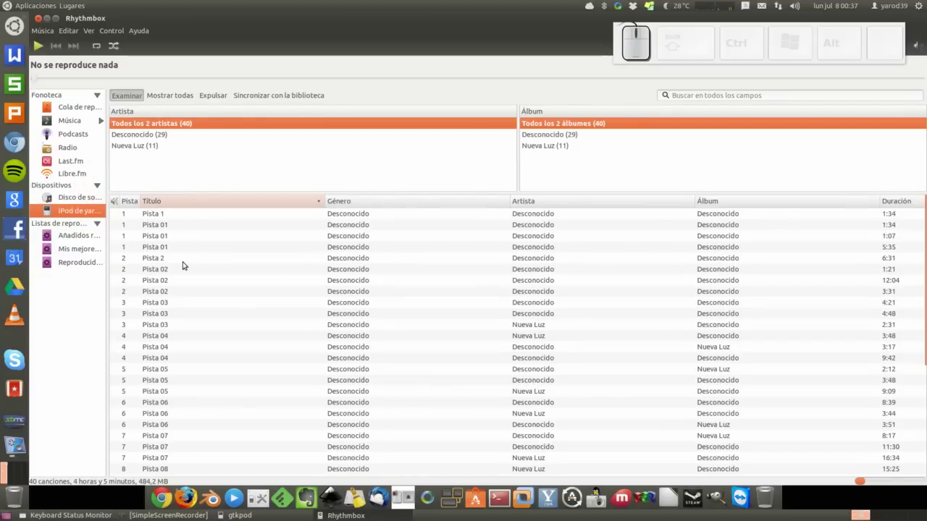
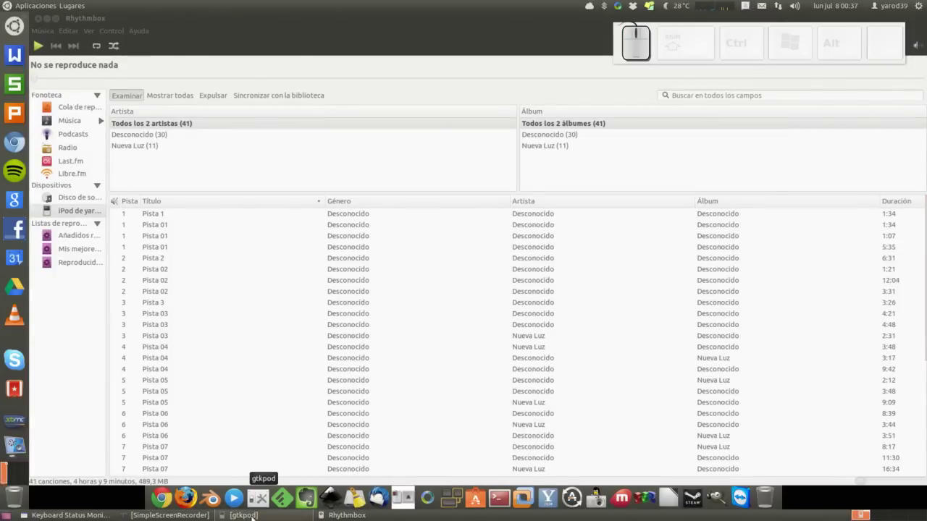
{"action": "left_click", "coordinate": [188, 199]}
{"action": "left_click", "coordinate": [188, 200]}
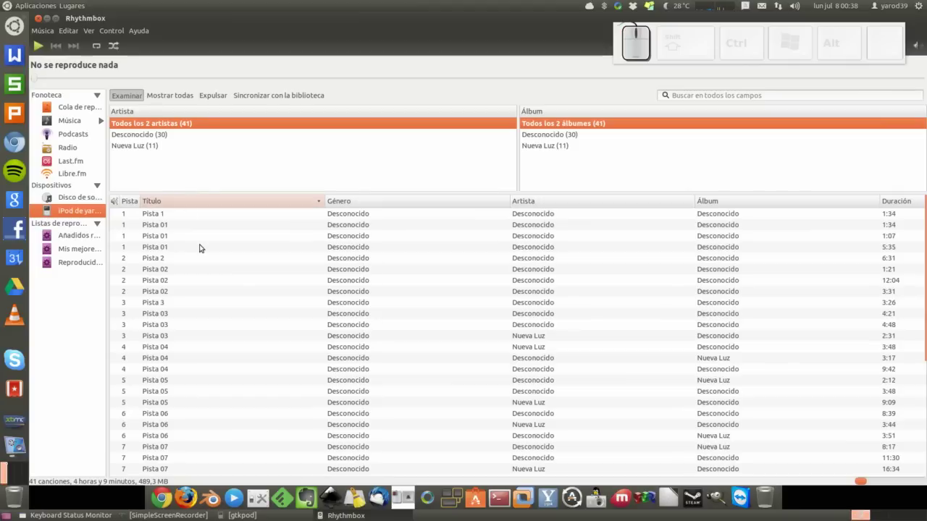